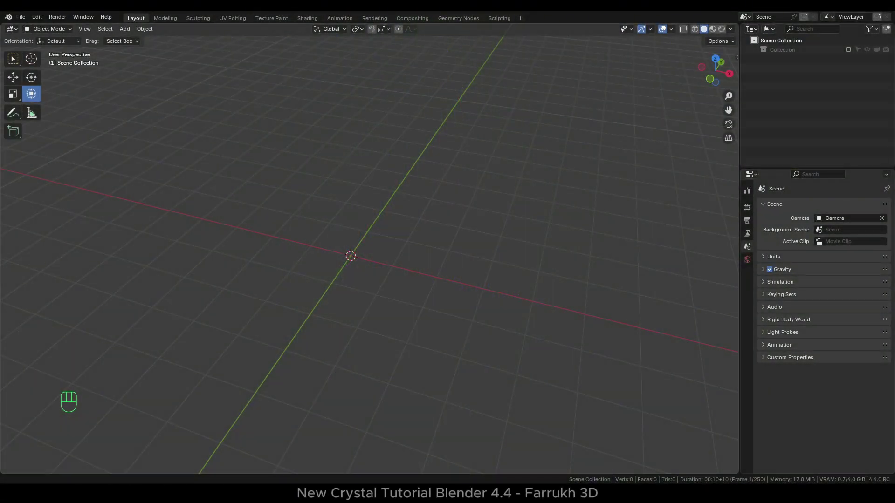
Step: Add a cylinder mesh, reduce it to 8 vertices, and enter Edit Mode
key(shift+a)
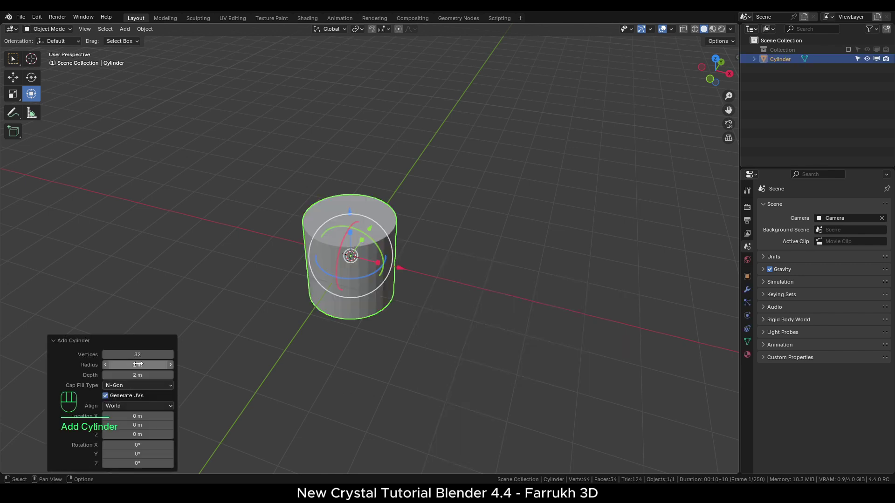
drag(145, 355, 85, 358)
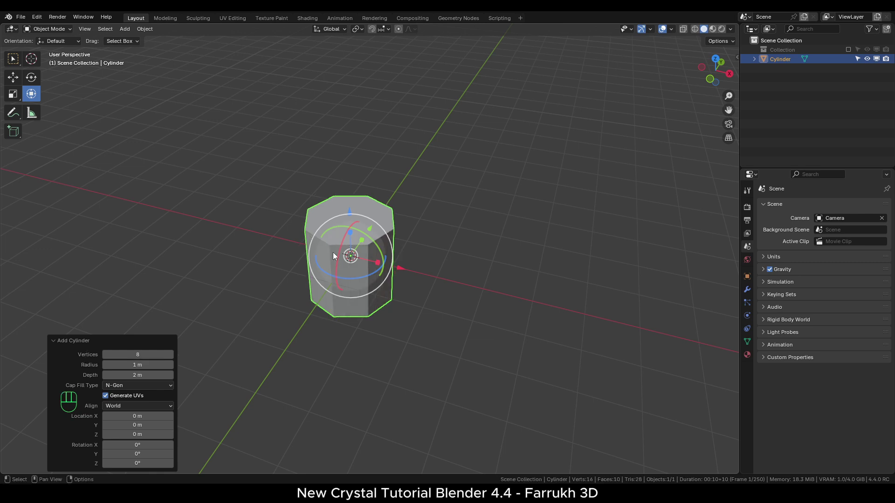
middle_click(343, 309)
click(359, 357)
drag(457, 313, 456, 322)
click(487, 314)
Step: Loop-cut the middle and scale the top and bottom rings horizontally to taper the crystal, then leave Edit Mode
key(ctrl+Tab)
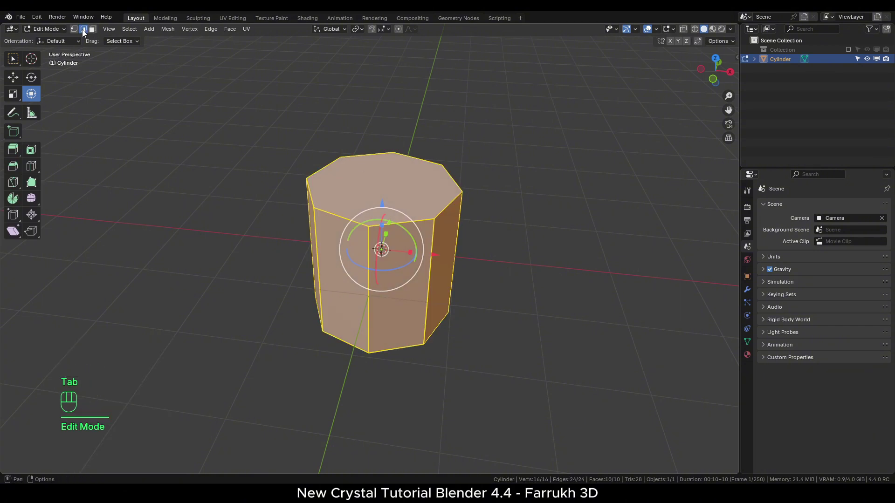
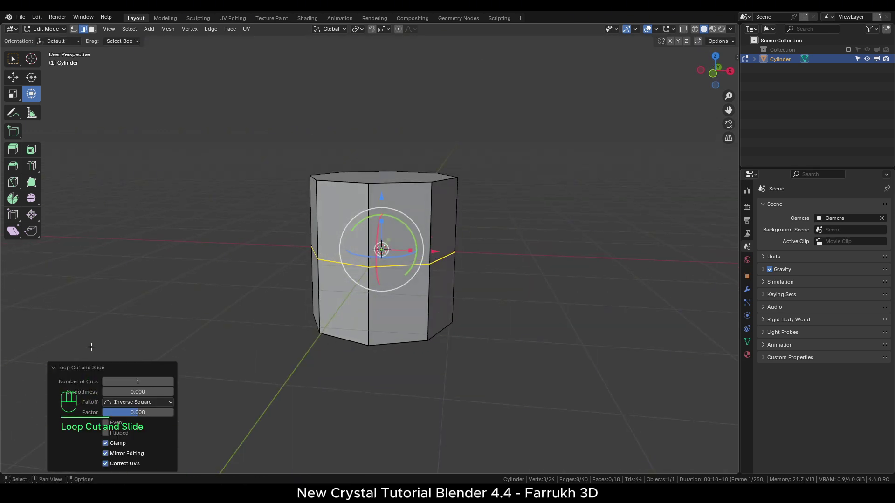
click(81, 371)
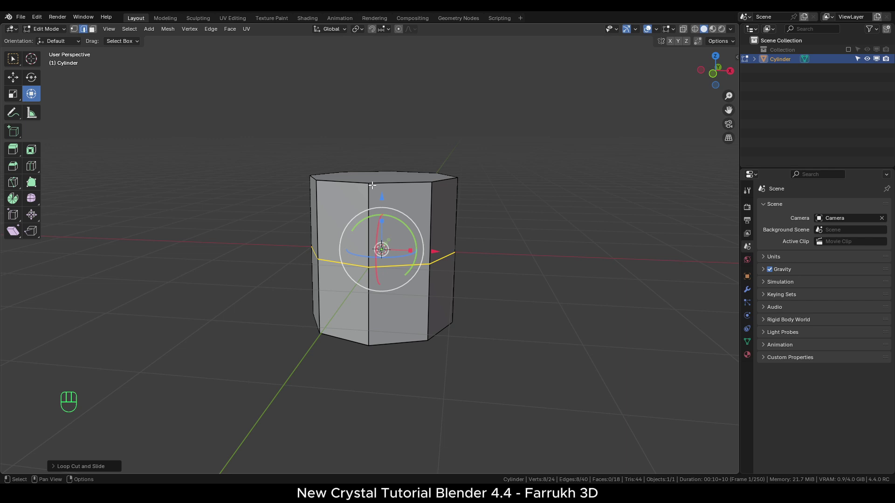
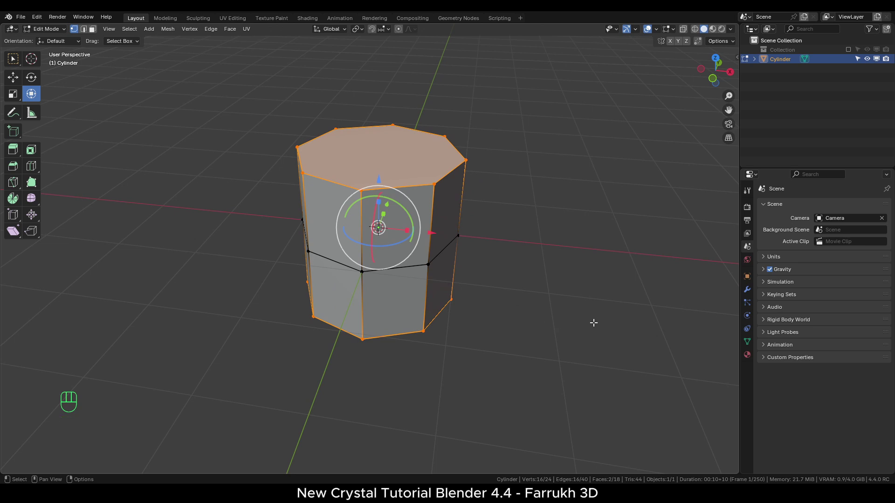
key(s)
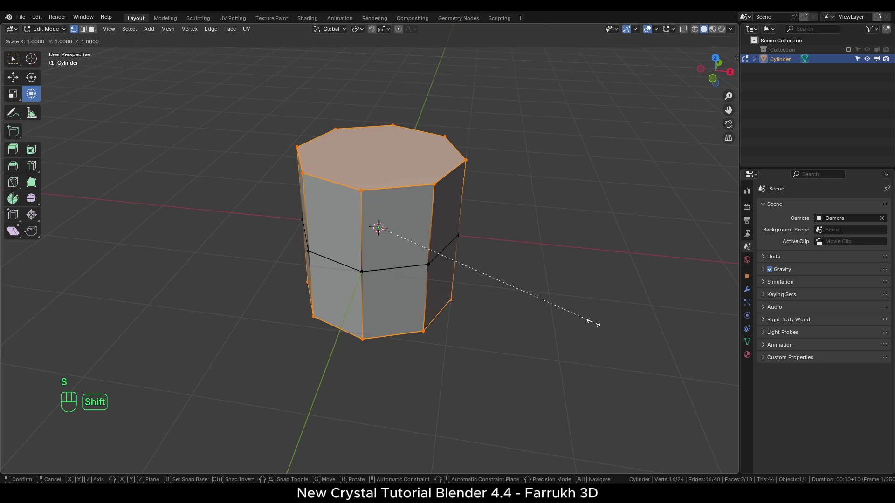
key(shift+z)
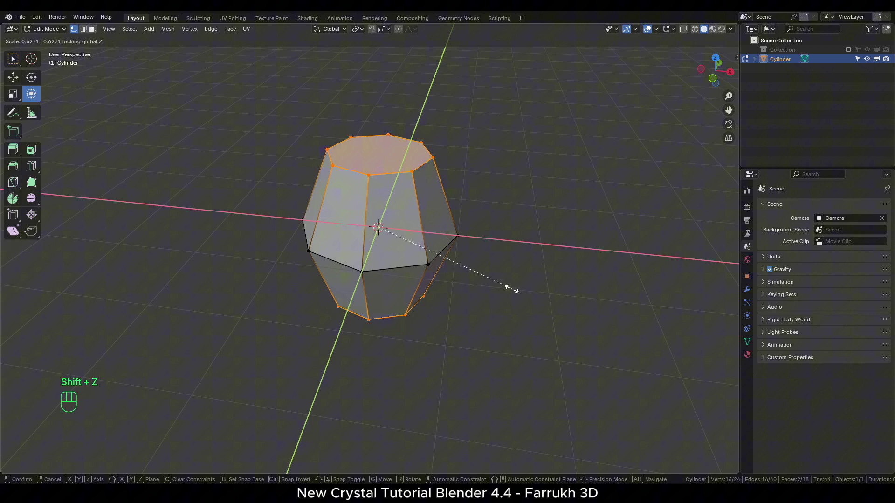
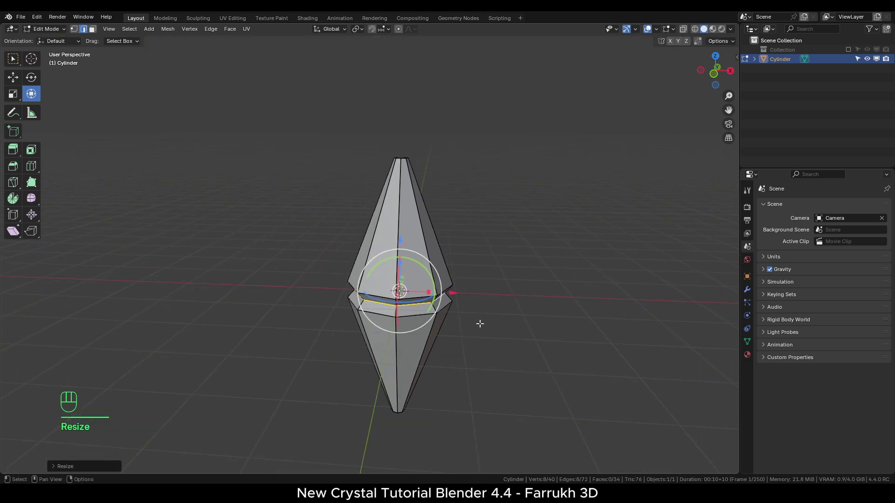
key(Tab)
Step: Add a Bevel modifier to the crystal with 0.1 m amount and 2 segments
middle_click(403, 324)
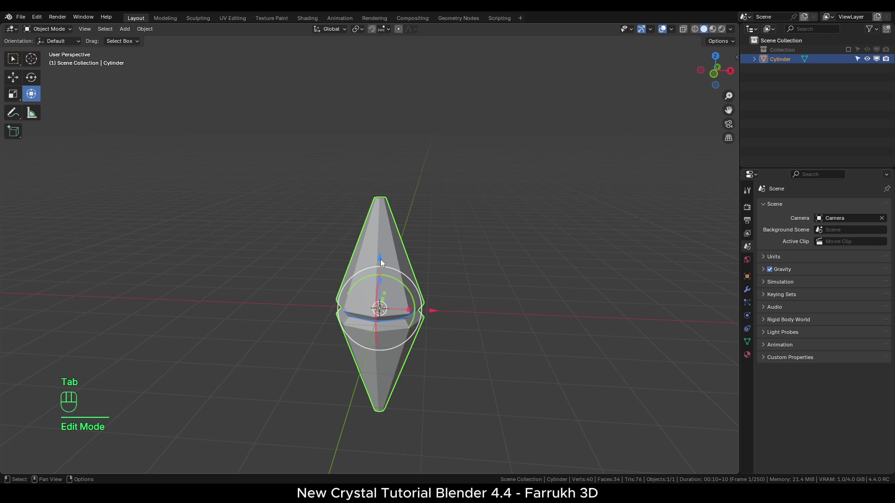
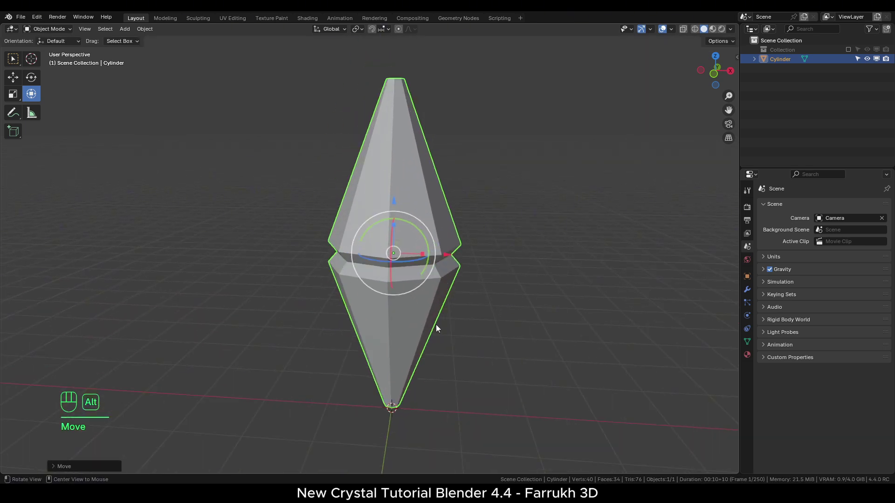
drag(439, 303, 441, 317)
middle_click(478, 350)
click(473, 346)
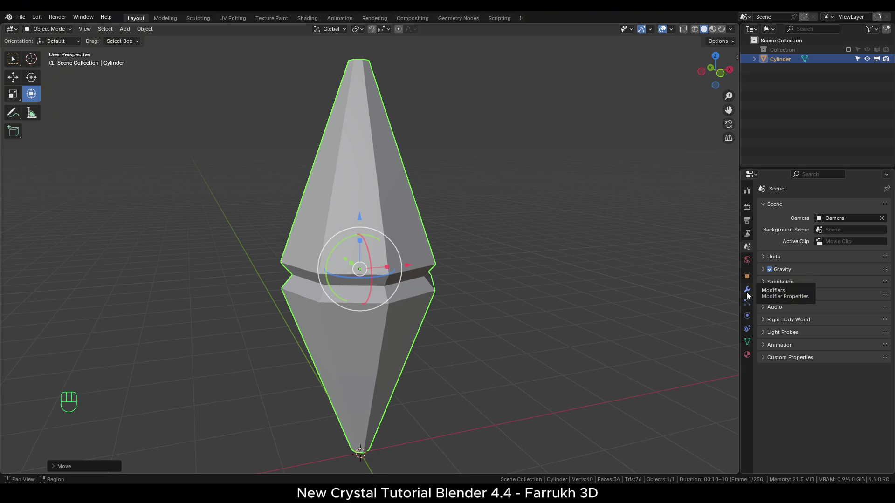
click(748, 296)
drag(801, 213, 727, 228)
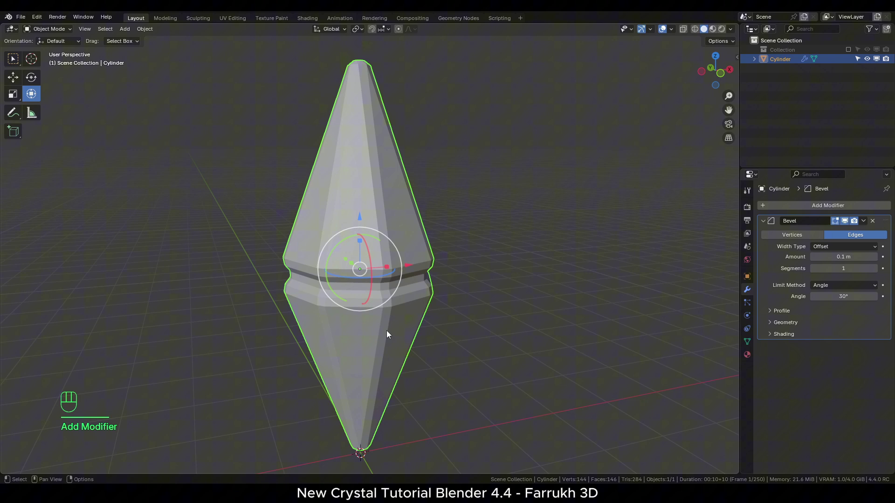
key(F4)
click(877, 274)
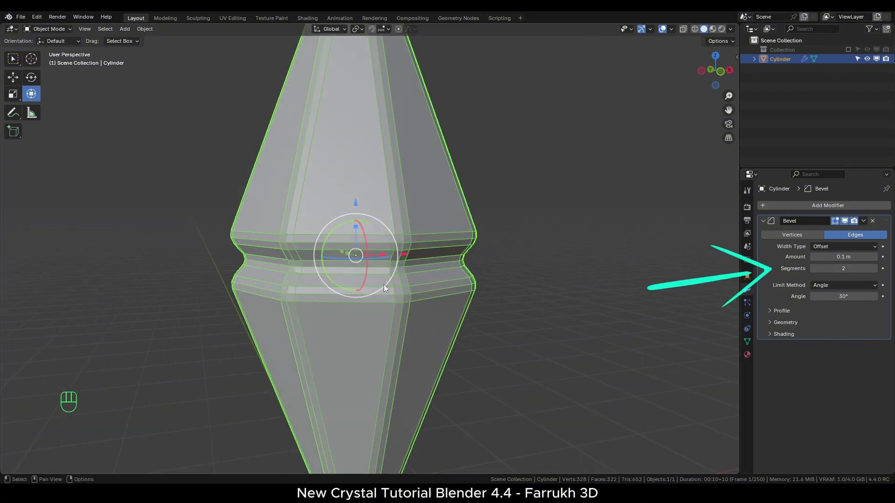
Step: Orbit around the beveled crystal to inspect it and deselect it
drag(529, 277, 506, 282)
drag(823, 290, 821, 300)
drag(827, 289, 820, 310)
click(562, 279)
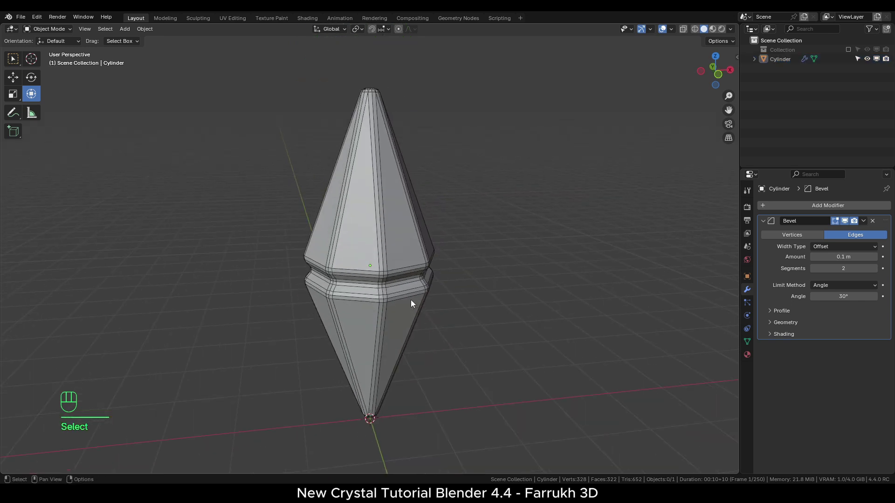
Step: Shade the crystal smooth from its context menu, then deselect it
click(397, 309)
right_click(528, 230)
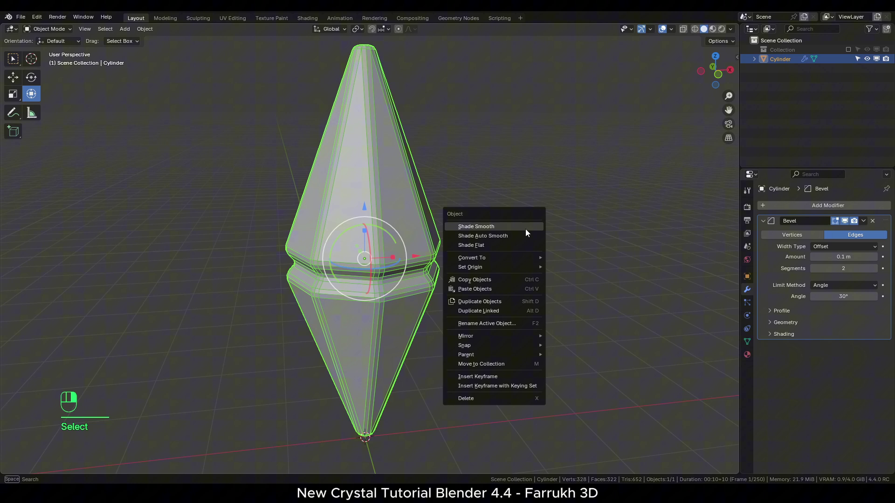
click(522, 269)
key(F4)
click(412, 307)
click(495, 317)
click(483, 295)
middle_click(484, 299)
middle_click(489, 304)
key(ctrl+a)
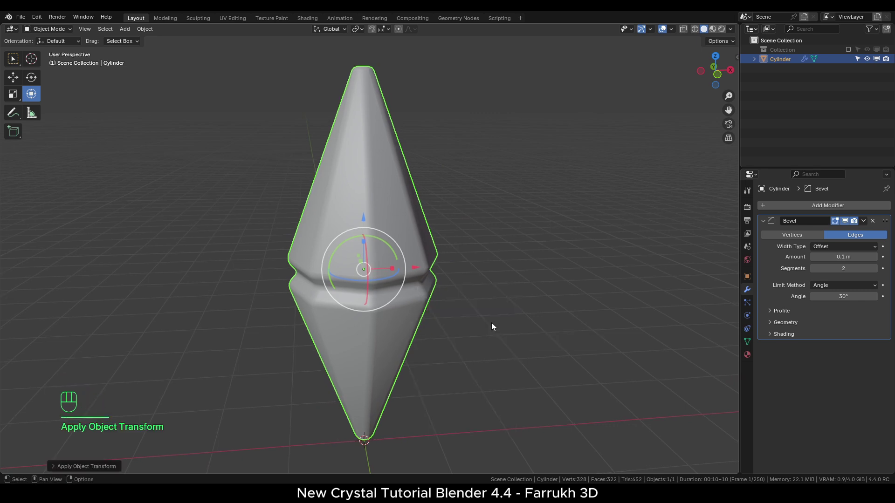
click(544, 315)
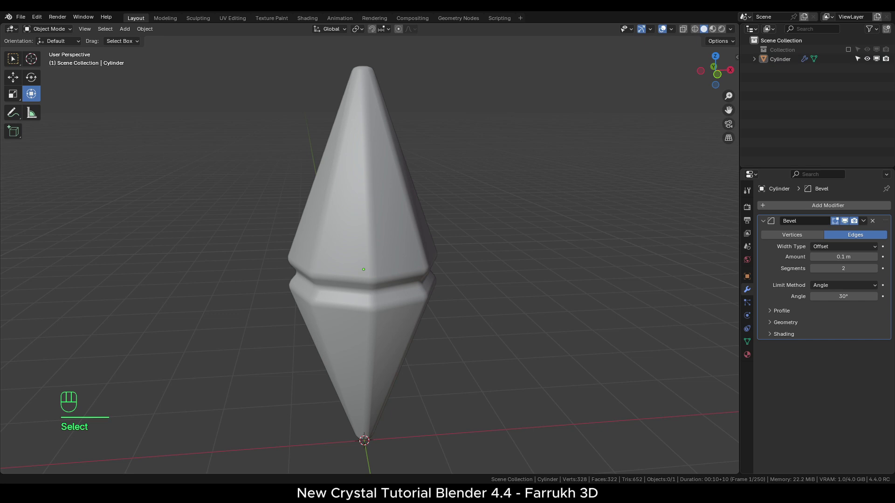
Step: Switch the viewport to Rendered shading and make the right-hand area a Shader Editor
key(z)
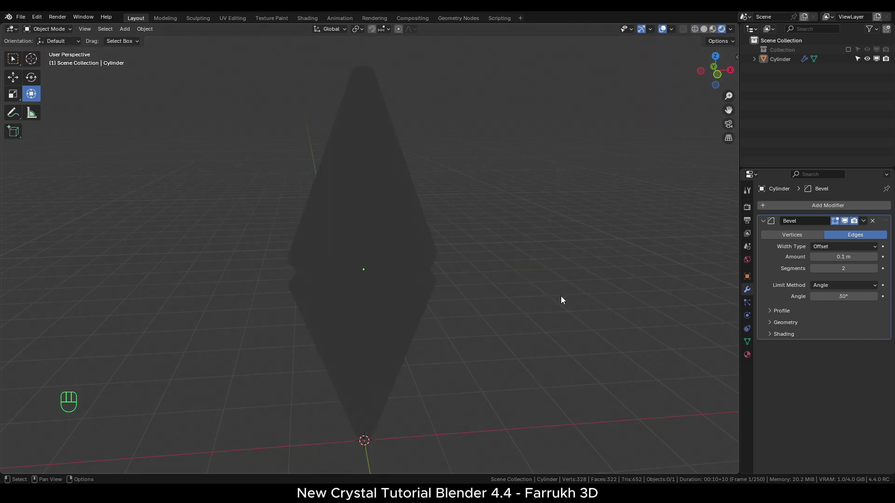
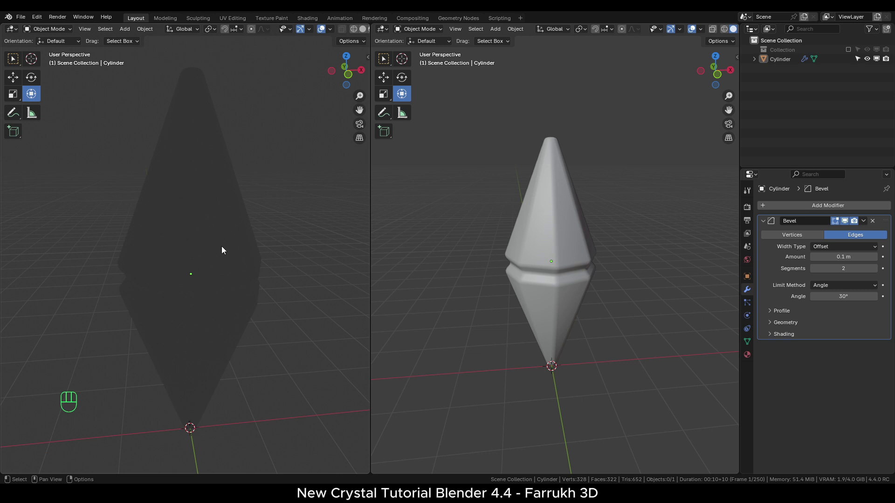
drag(387, 31, 405, 108)
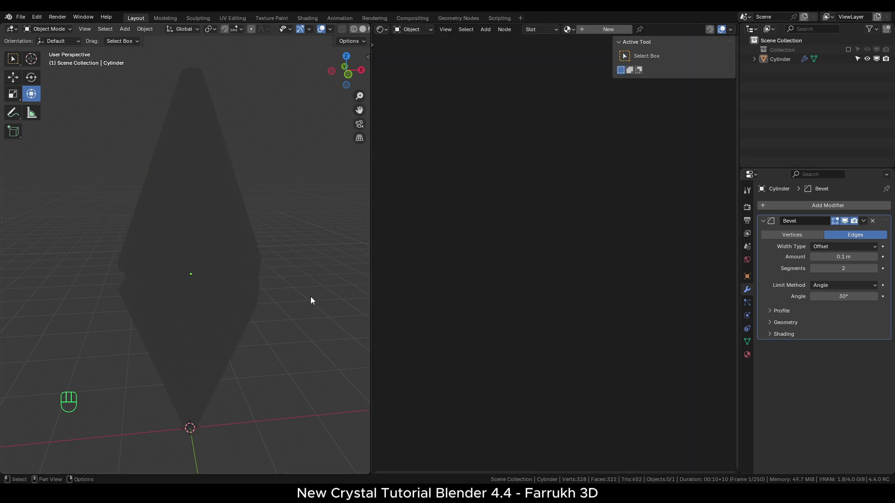
drag(281, 322, 268, 293)
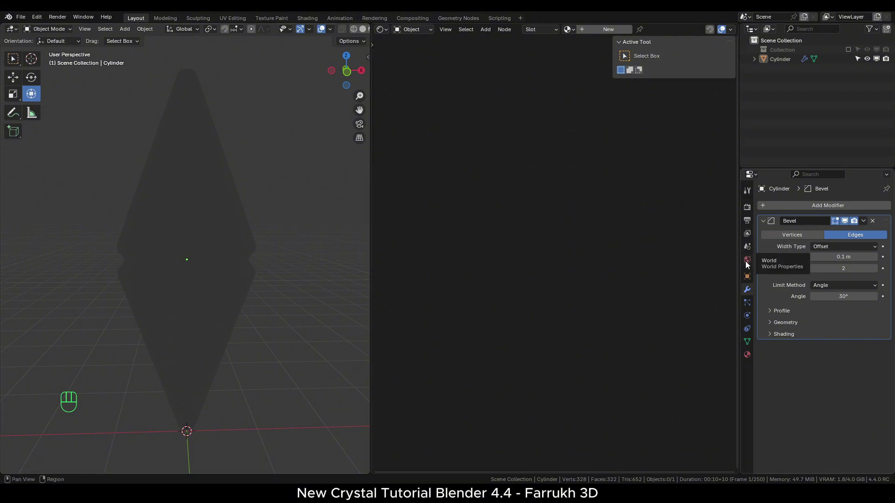
Step: Set the world colour to an Environment Texture using shanghai_bund_2k.hdr and orbit to view the backdrop
click(748, 265)
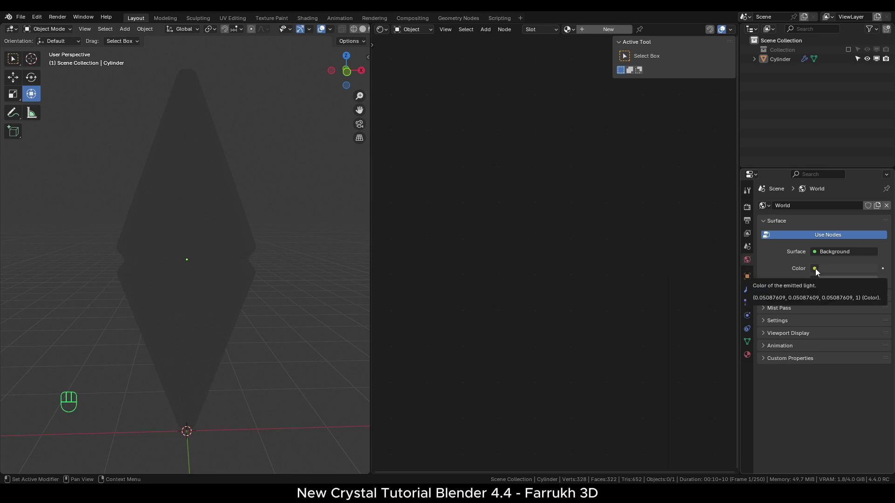
drag(818, 272, 623, 314)
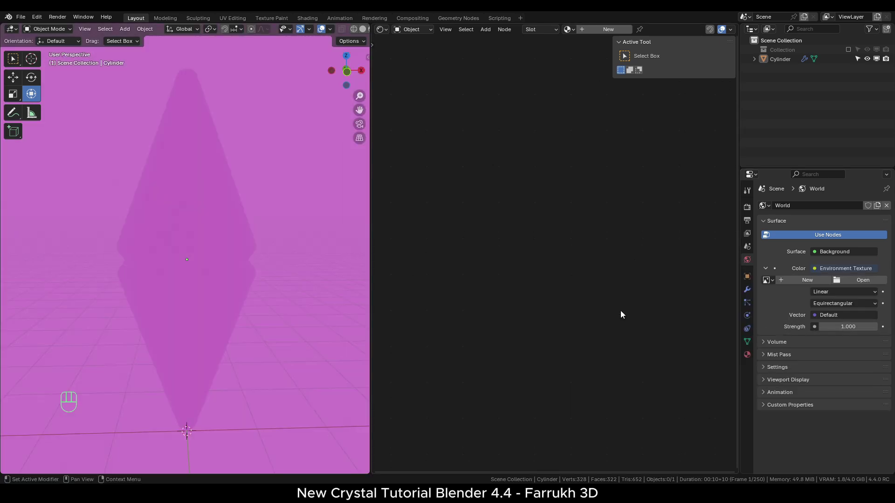
click(854, 282)
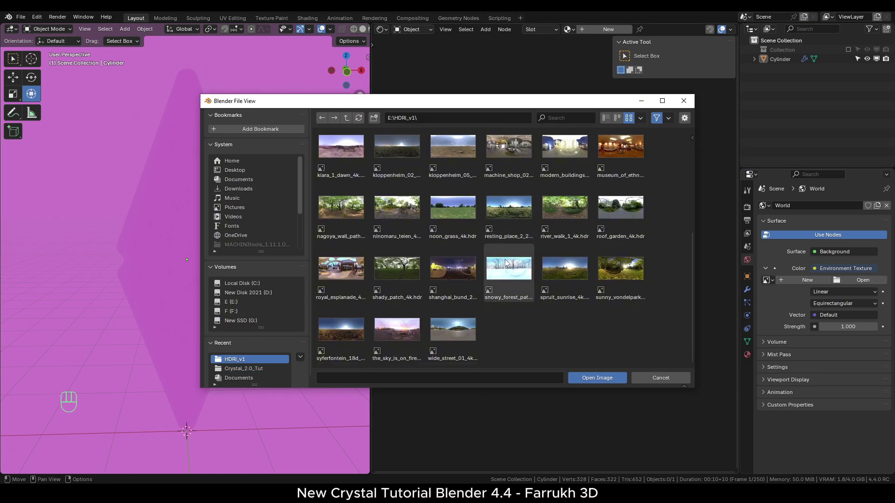
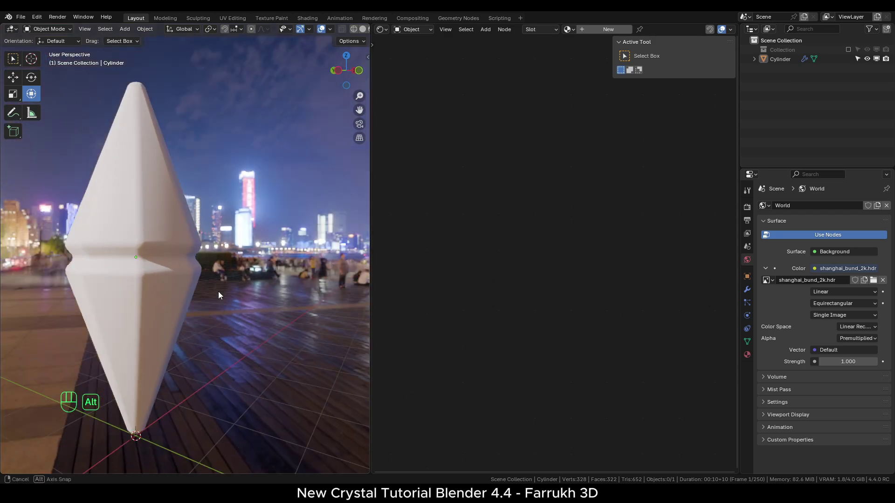
click(167, 311)
click(97, 318)
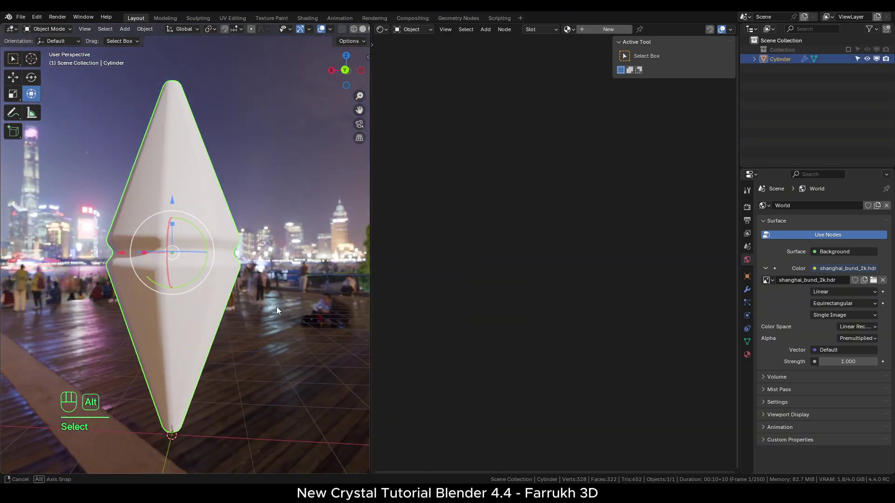
drag(26, 288, 59, 284)
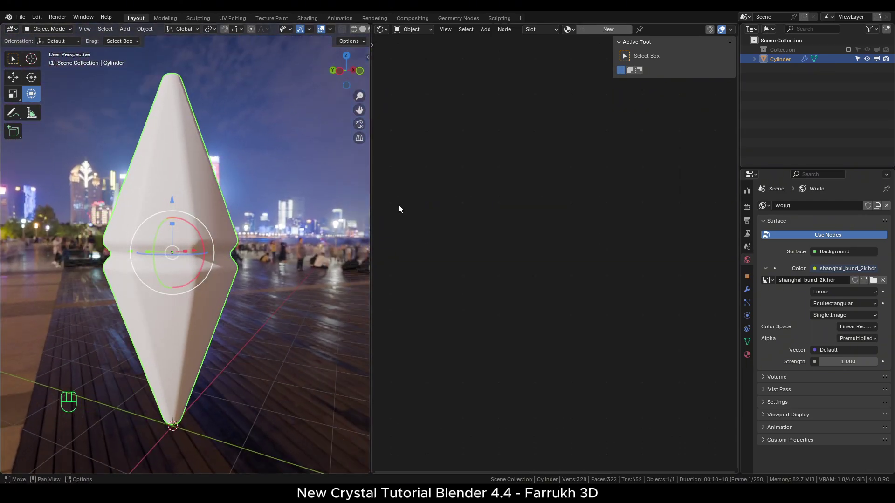
click(259, 217)
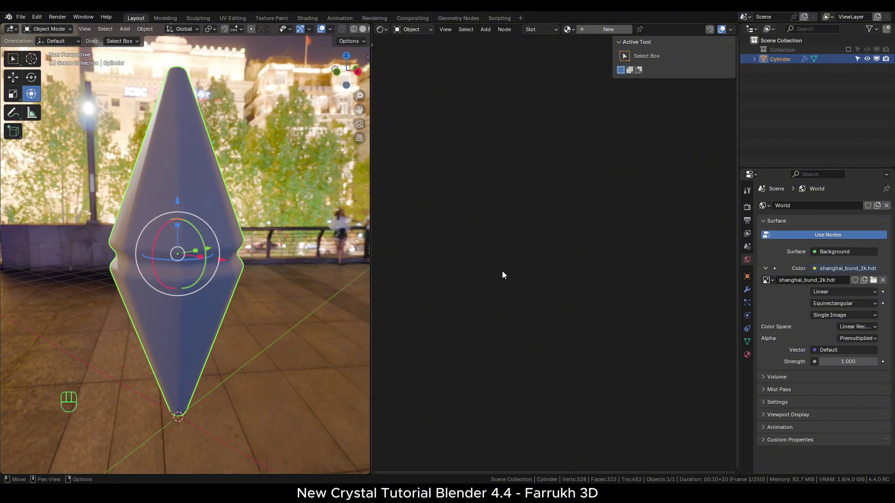
Step: Create material Crystal_Outside with a bright green base colour and roughness 0.086
click(747, 357)
key(n)
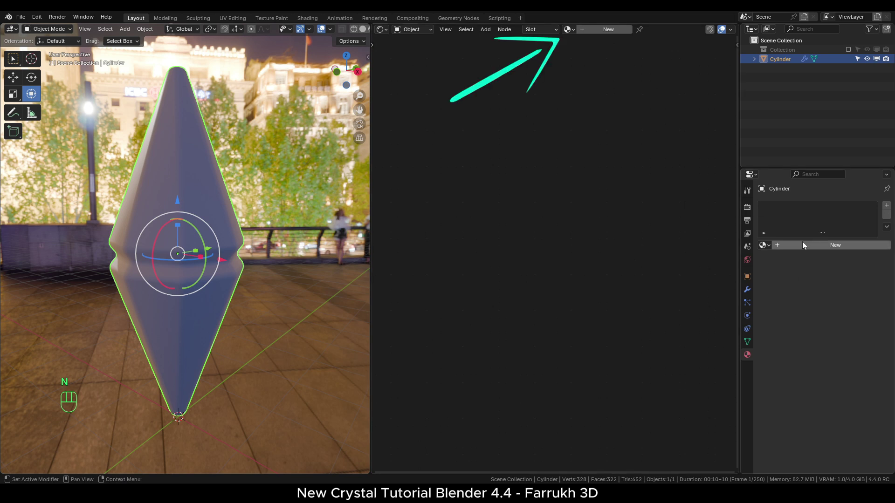
click(613, 32)
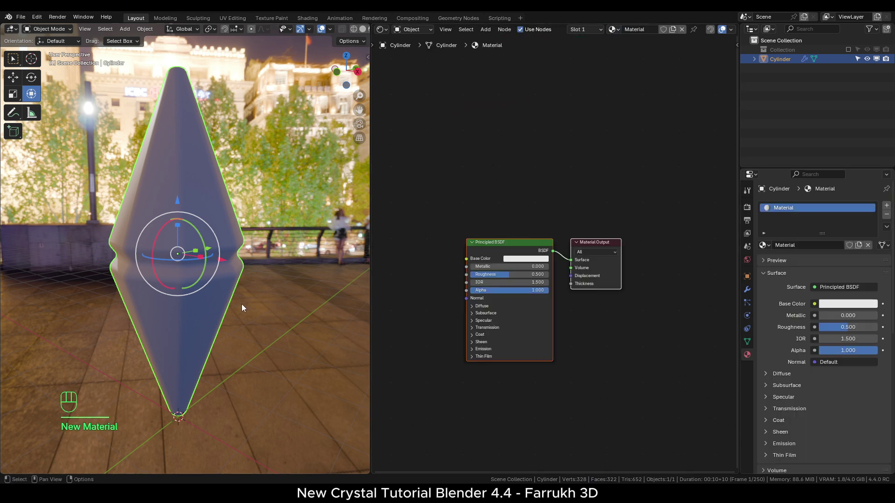
middle_click(575, 320)
middle_click(617, 303)
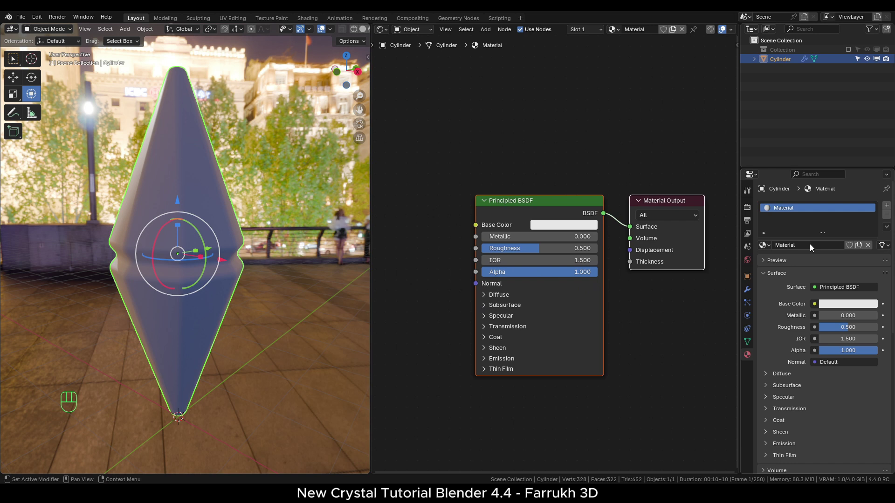
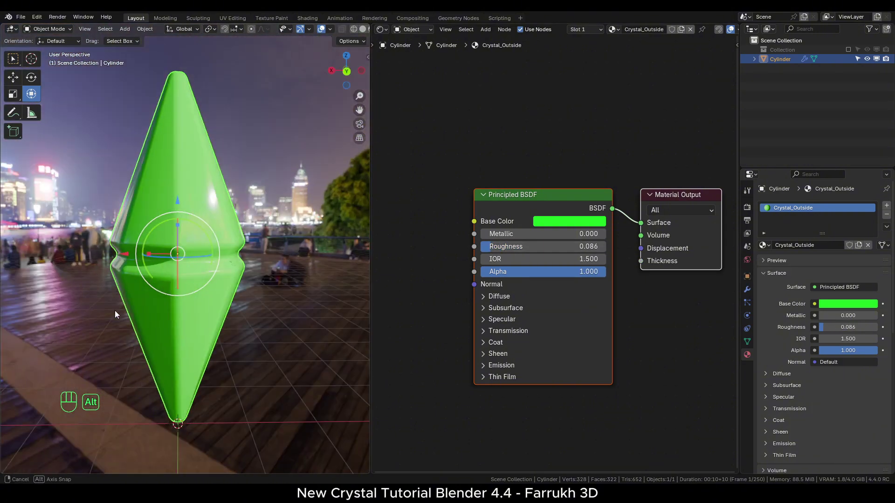
middle_click(414, 337)
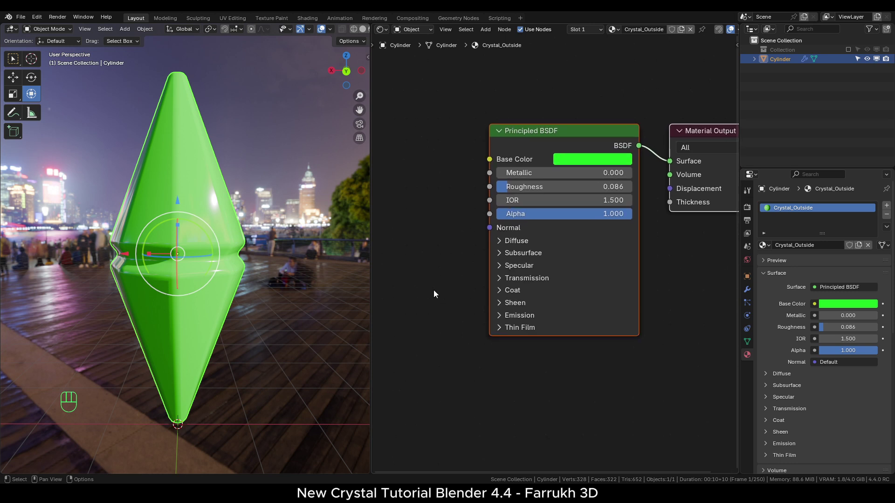
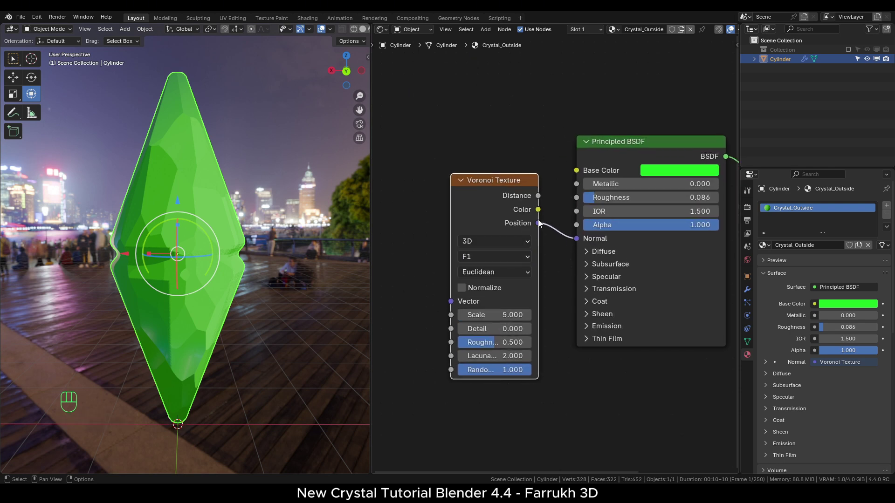
Step: Drive the material normal with a 2D Voronoi texture at scale 10.4 via Texture Coordinate and Mapping nodes
click(201, 325)
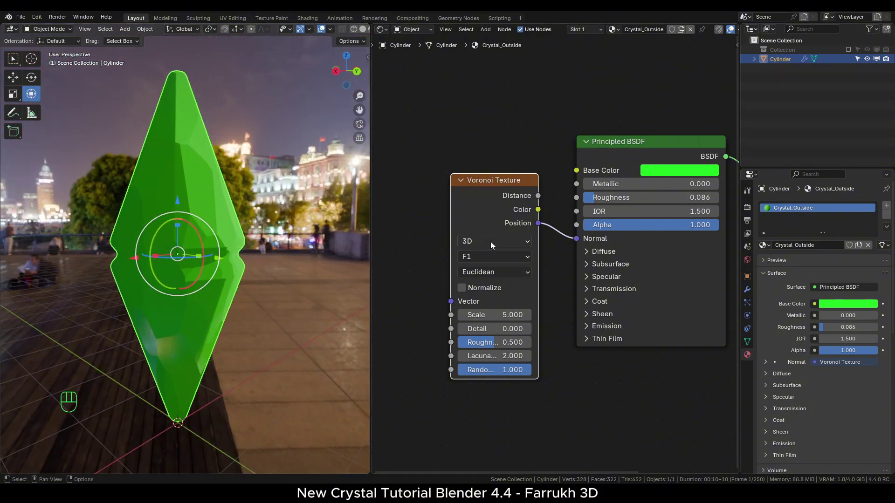
drag(495, 246, 488, 289)
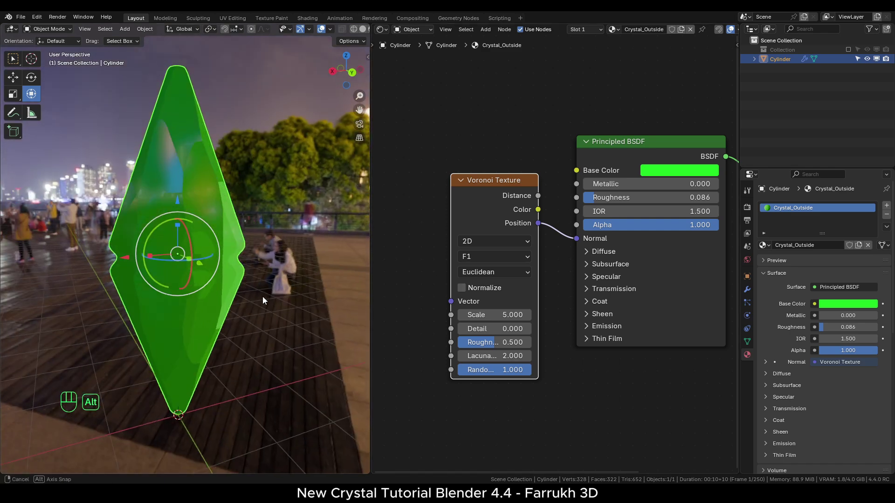
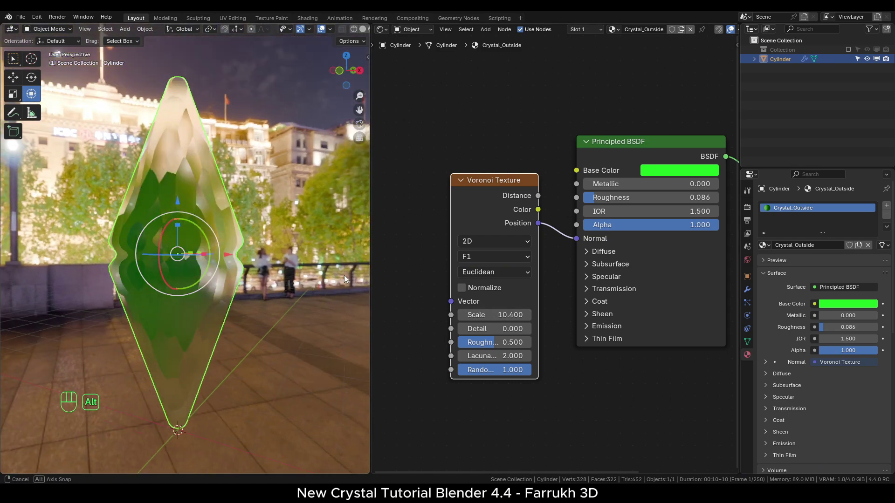
drag(310, 258, 302, 261)
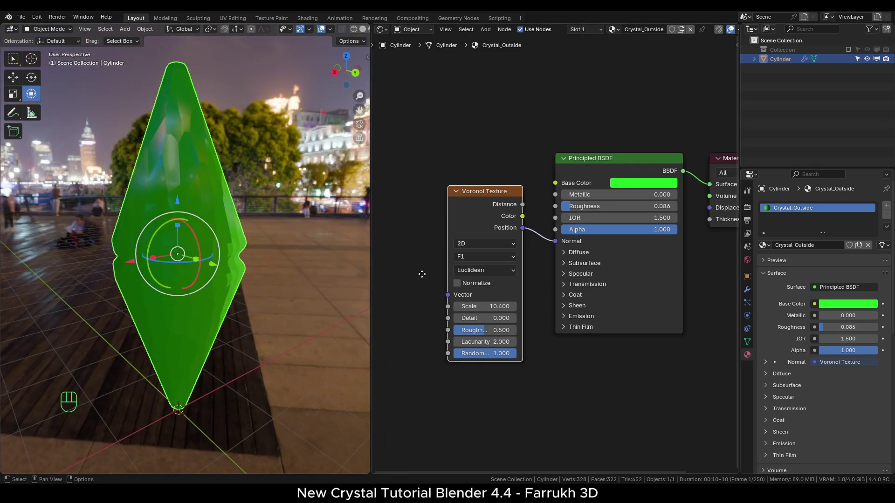
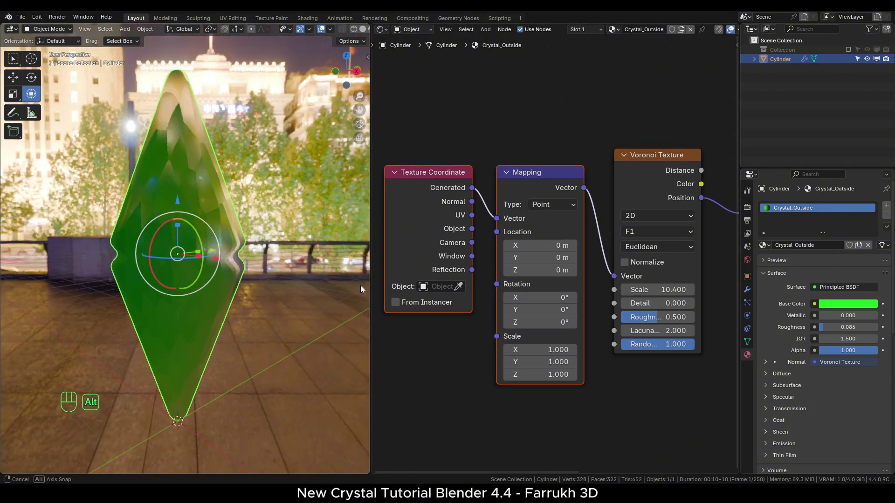
Step: Feed the Texture Coordinate node's Object output into the Mapping node instead of Generated
click(194, 272)
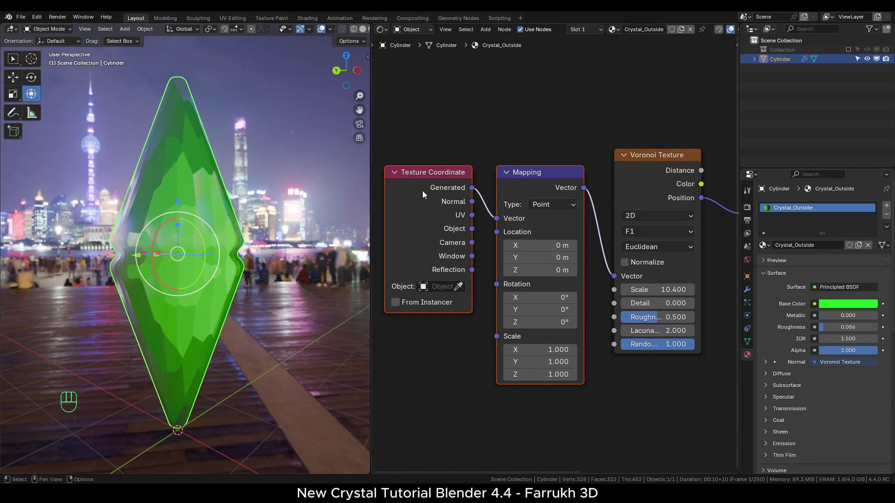
click(473, 234)
click(493, 222)
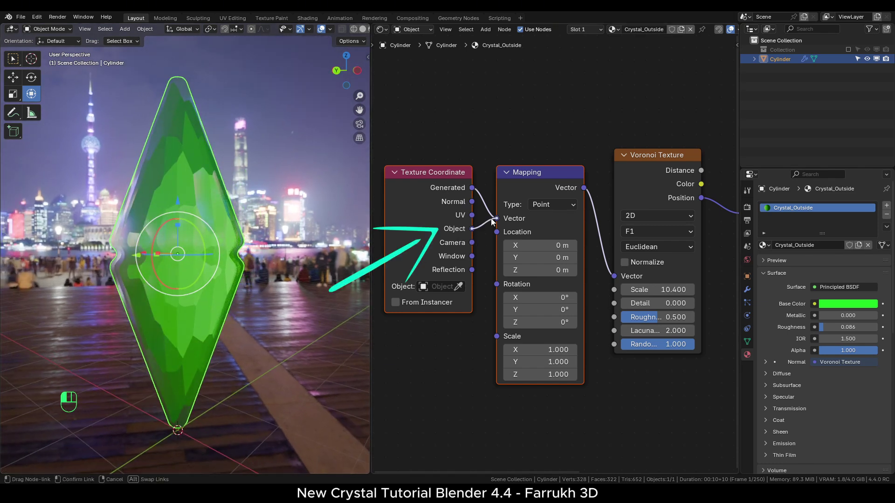
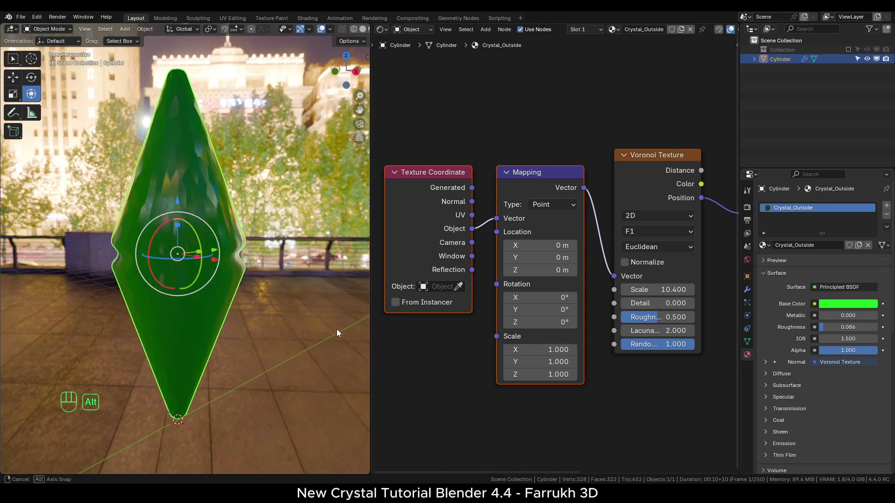
drag(264, 331, 253, 334)
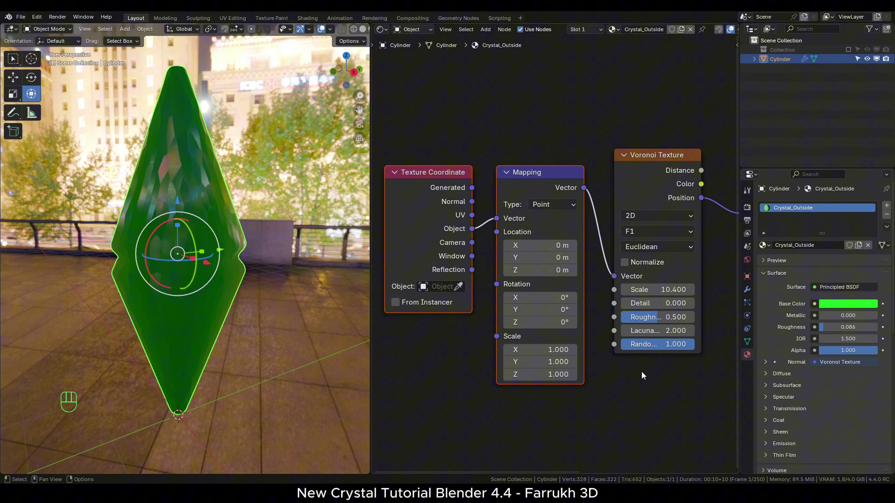
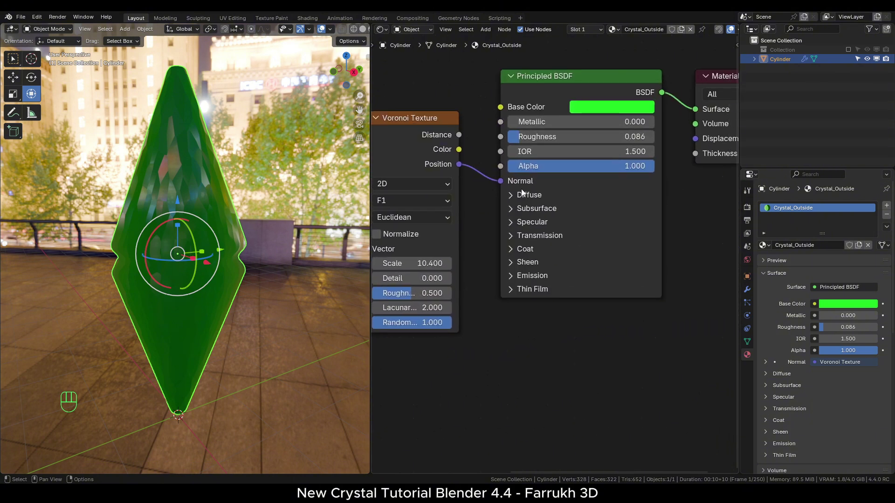
Step: Set Transmission weight to 1.0 and add a tinted sheen with weight about 0.5 and roughness 0.255
click(526, 238)
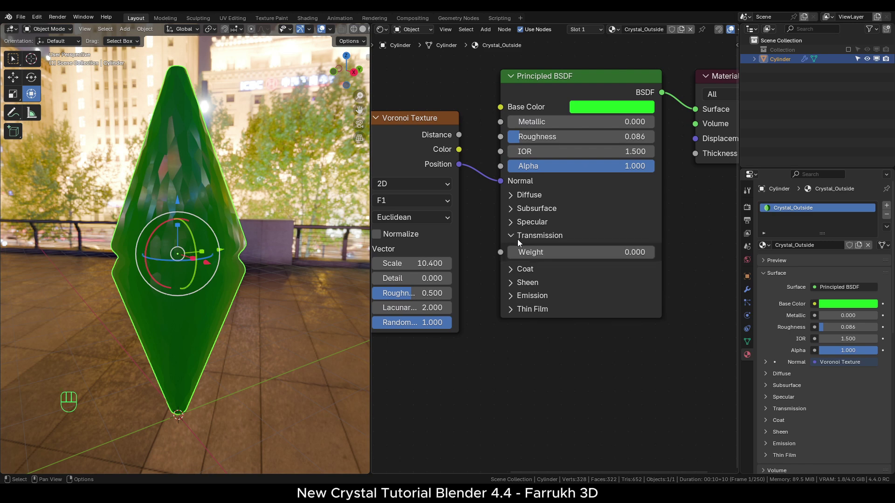
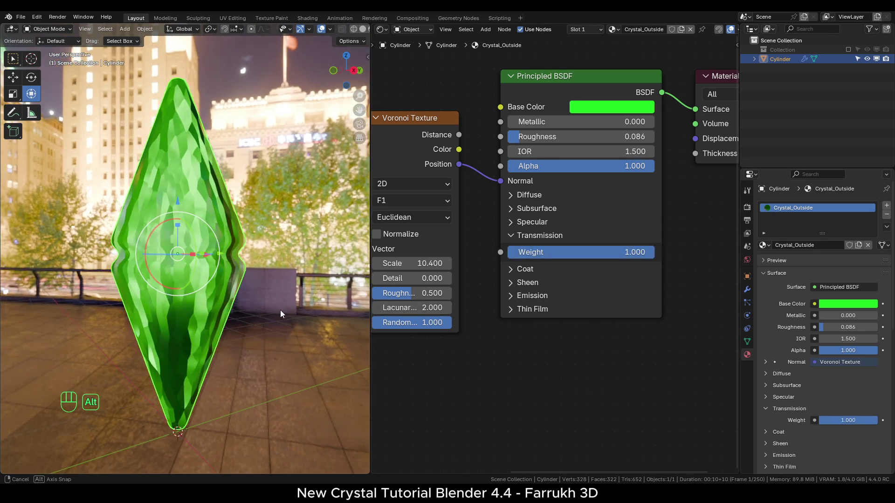
click(513, 272)
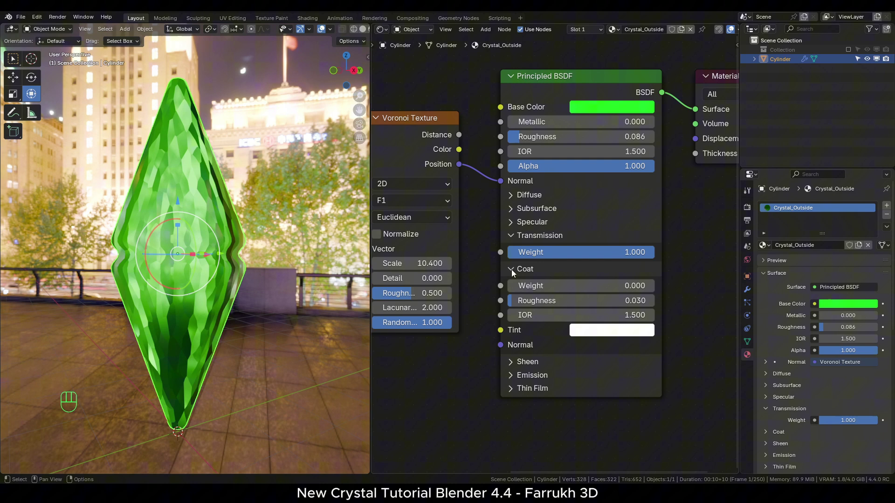
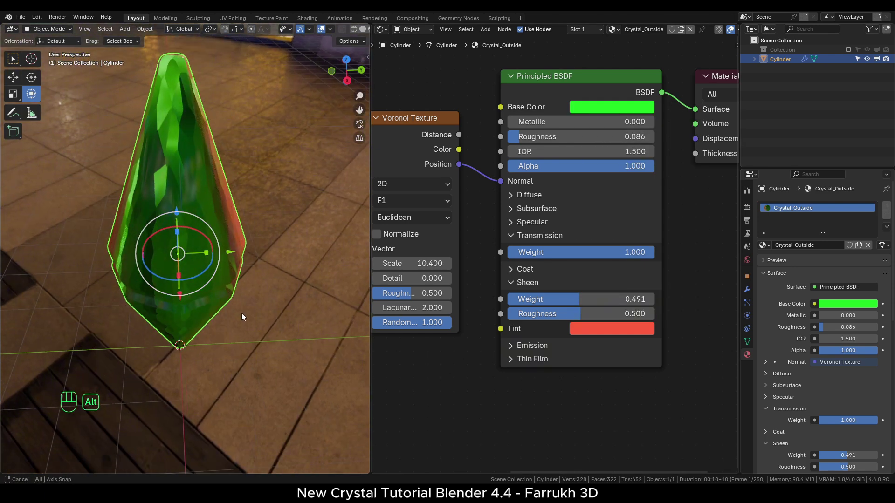
click(586, 330)
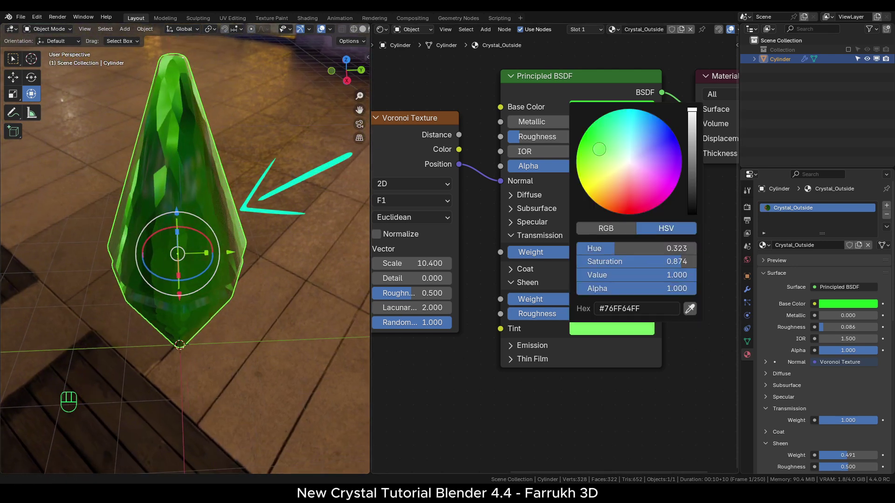
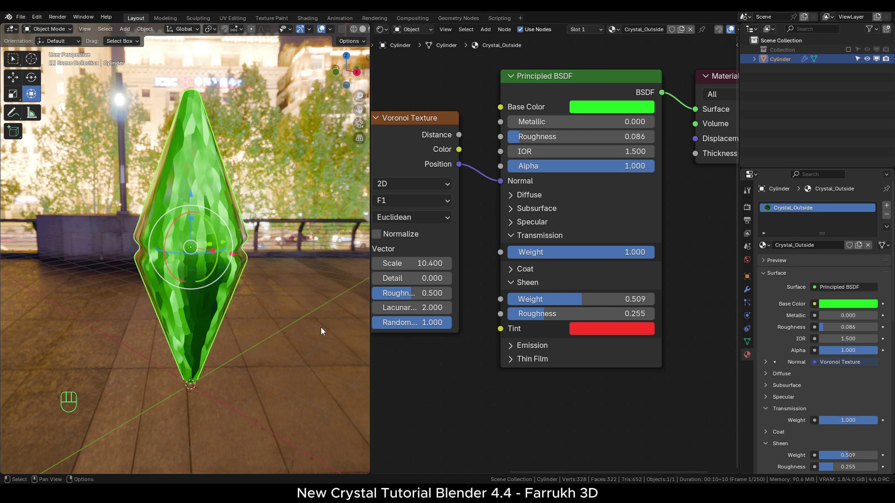
Step: Orbit the viewport to inspect the glassier crystal with raytraced transmission and IOR 1.320
middle_click(684, 302)
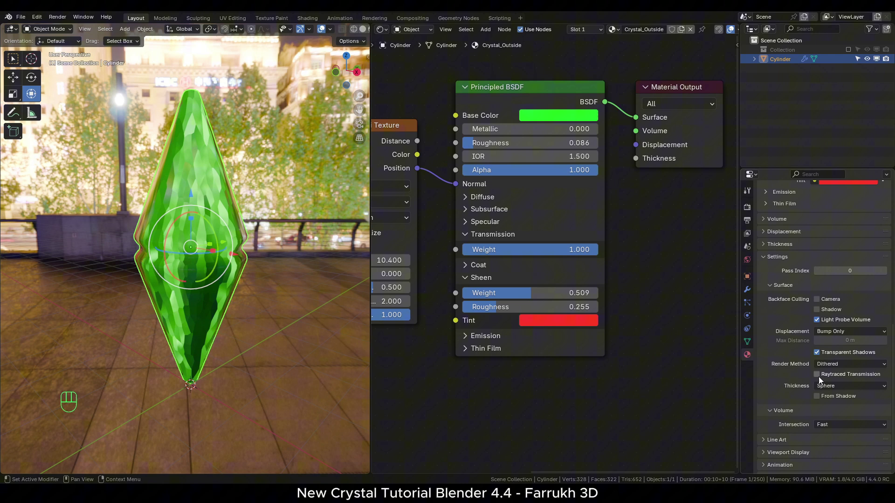
drag(819, 379, 284, 304)
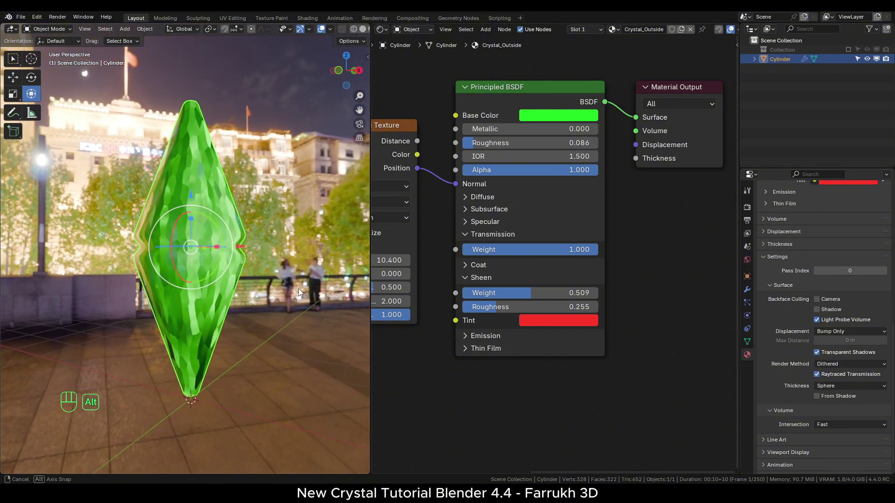
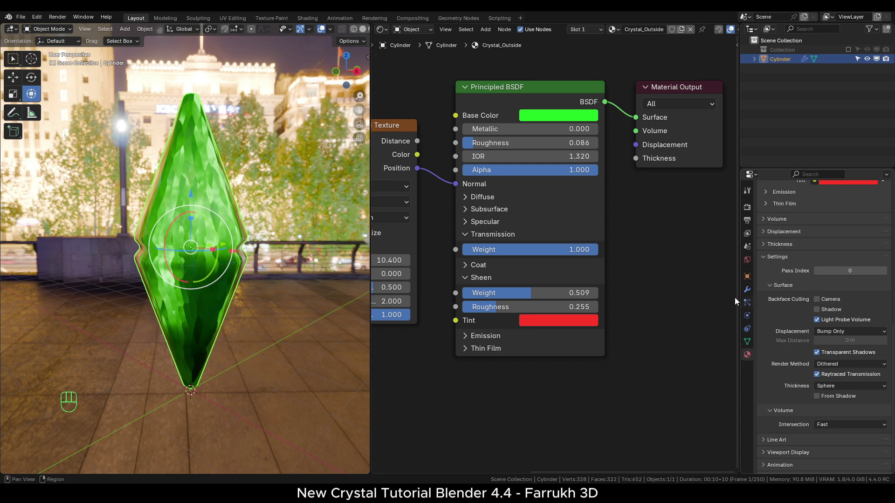
Step: In Render Properties > Raytracing, turn off Denoising
click(748, 212)
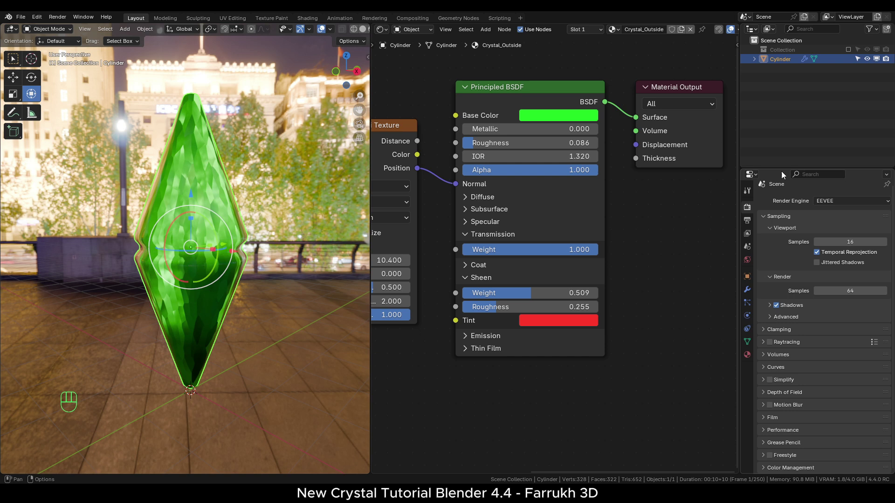
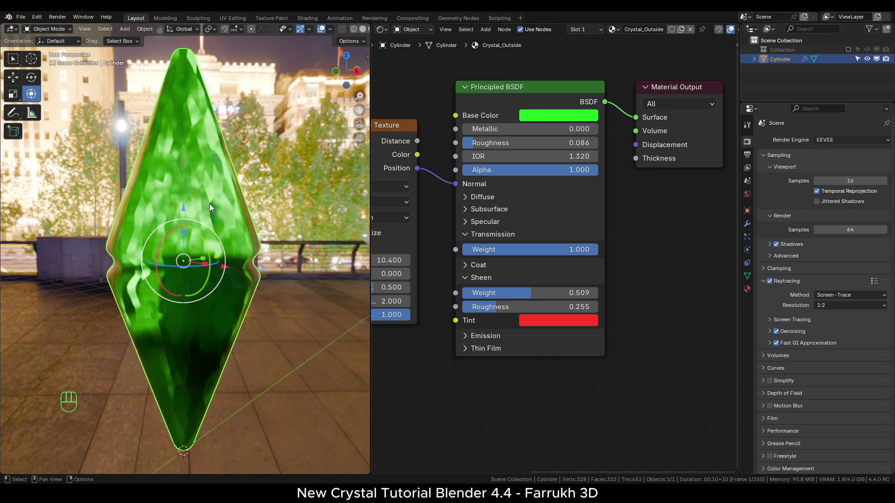
middle_click(211, 214)
double_click(772, 285)
double_click(772, 285)
drag(238, 283, 248, 253)
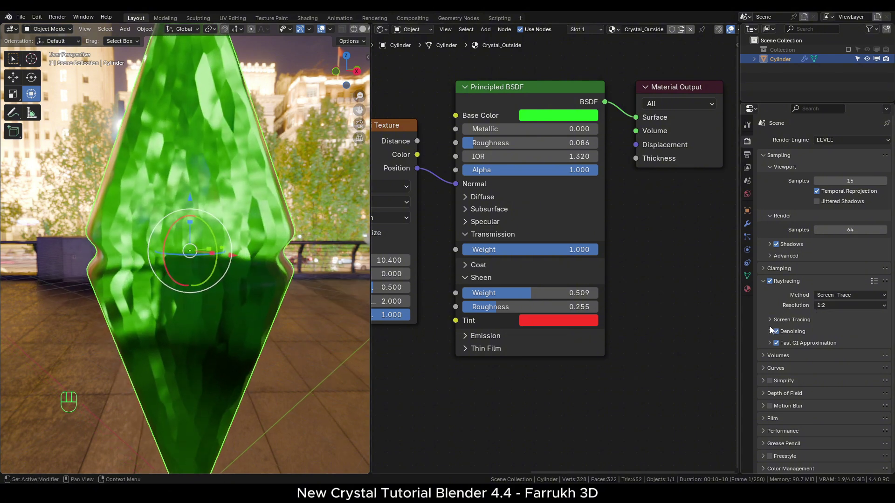
click(771, 335)
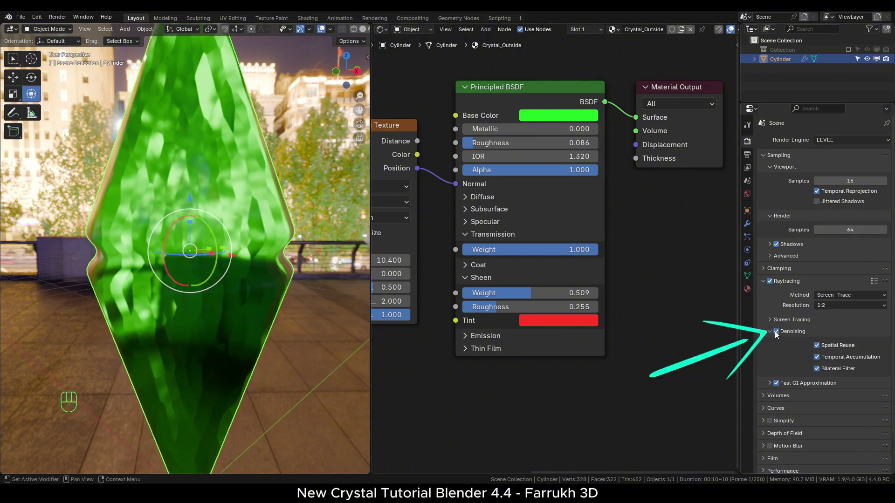
click(777, 335)
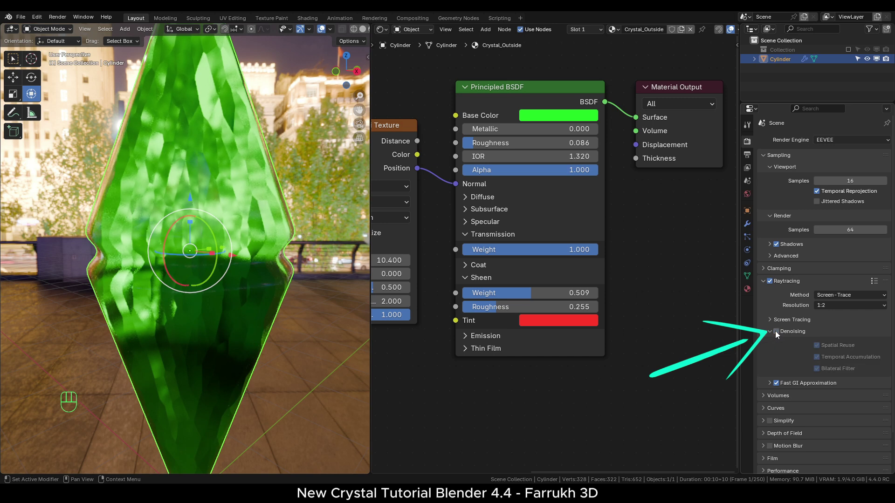
drag(780, 335, 779, 335)
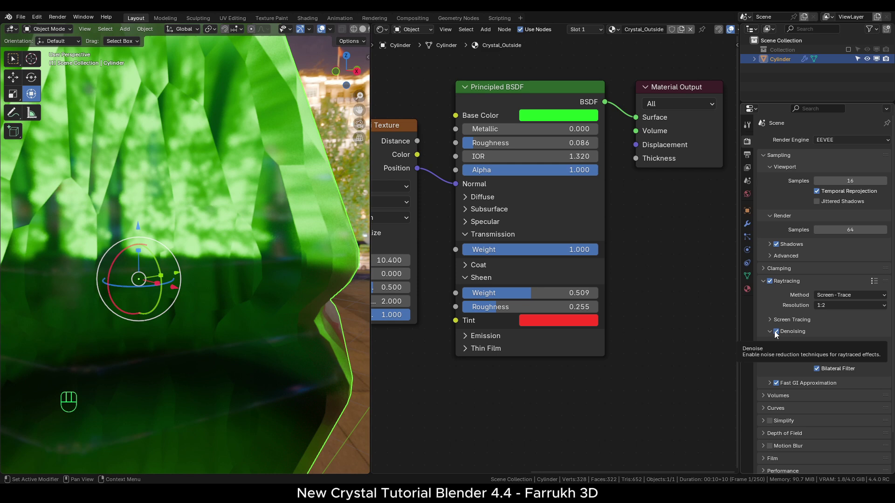
click(779, 335)
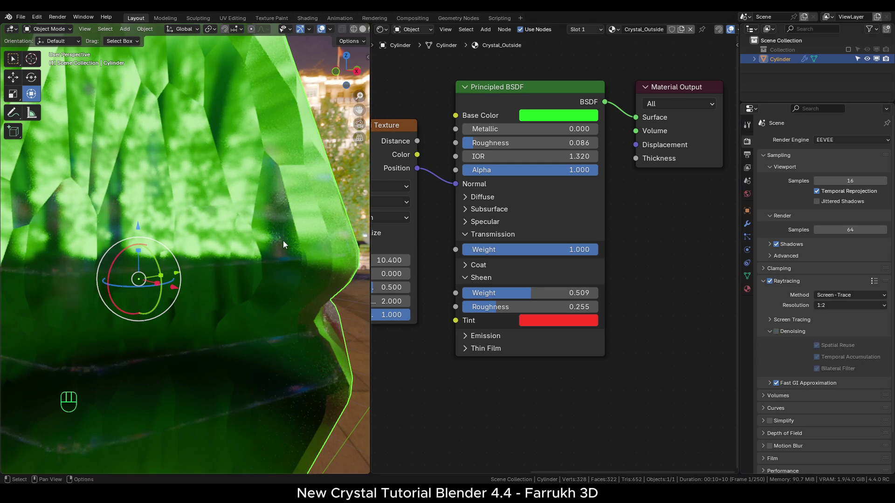
Step: Set the Fast GI Approximation method to Ambient Occlusion
drag(281, 293, 280, 271)
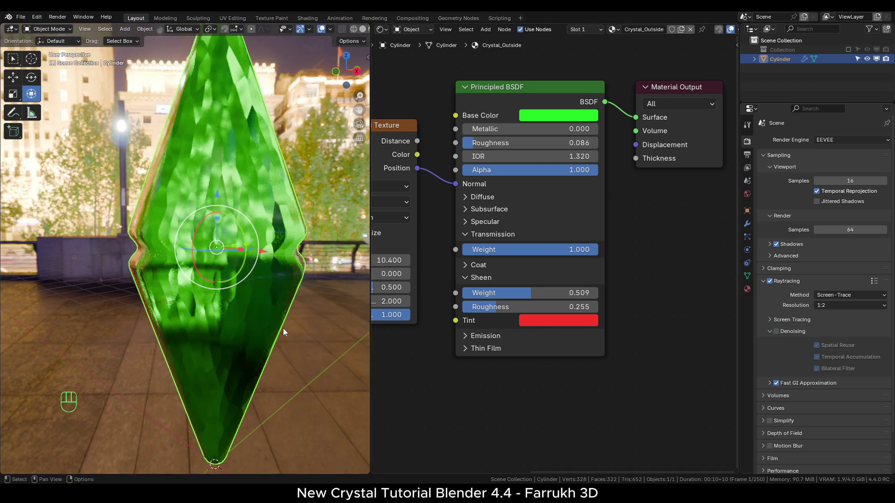
click(290, 321)
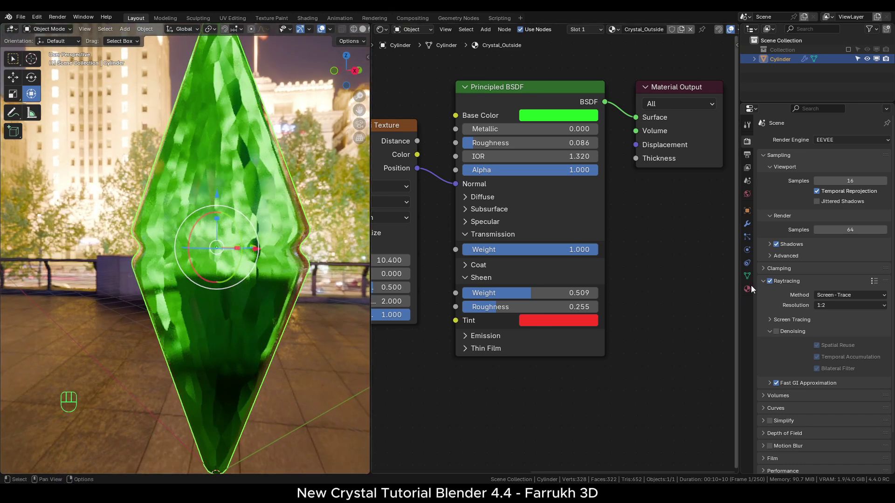
click(768, 369)
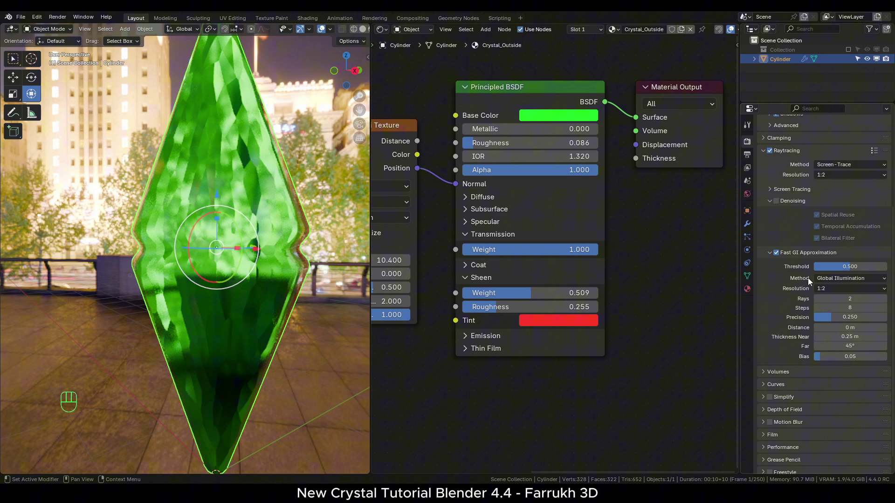
drag(837, 283, 836, 295)
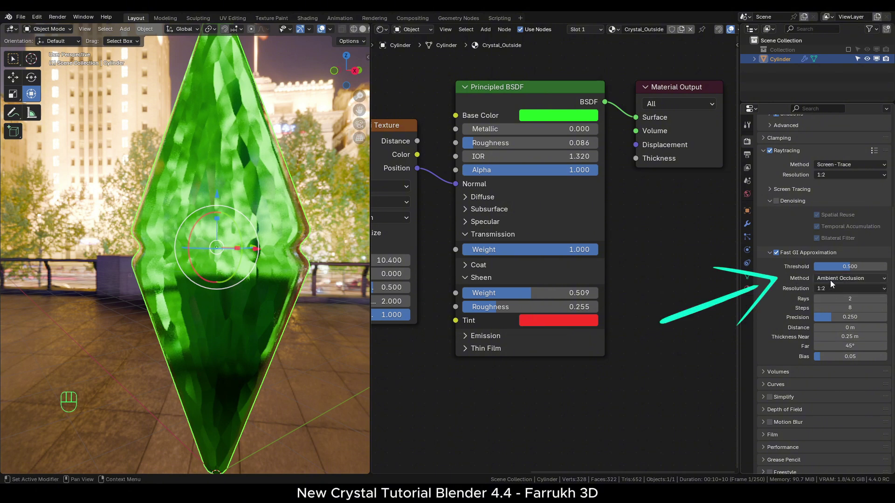
drag(848, 282, 830, 282)
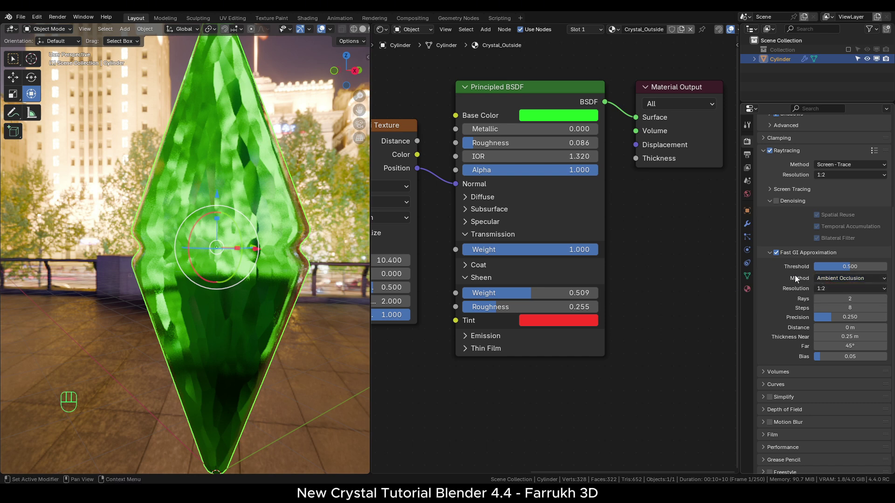
click(769, 256)
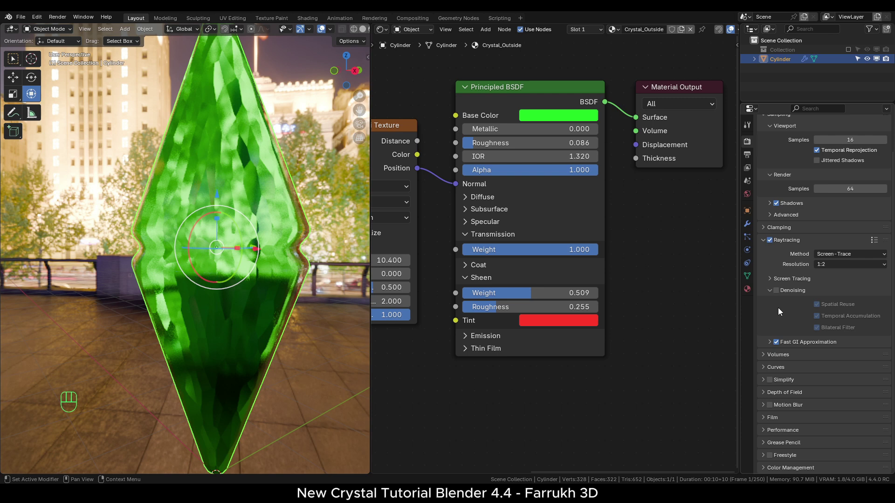
Step: In Color Management set View Transform to Filmic and Look to High Contrast
click(765, 471)
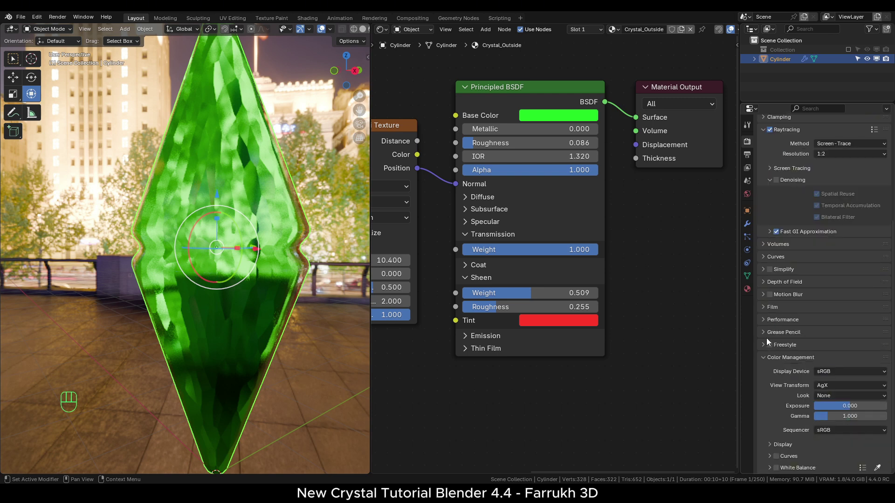
drag(833, 390, 284, 284)
drag(832, 399, 827, 340)
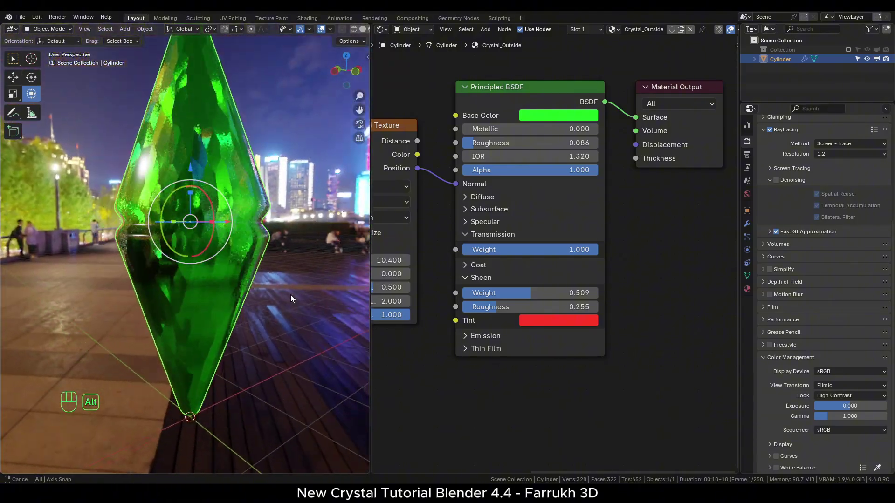
Step: Orbit around the crystal to view it from below
drag(147, 307, 113, 316)
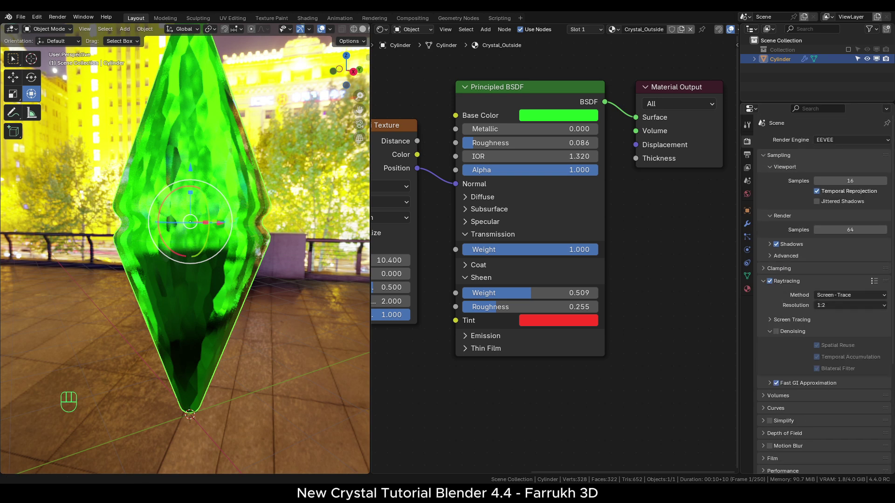
click(310, 359)
drag(287, 310, 223, 314)
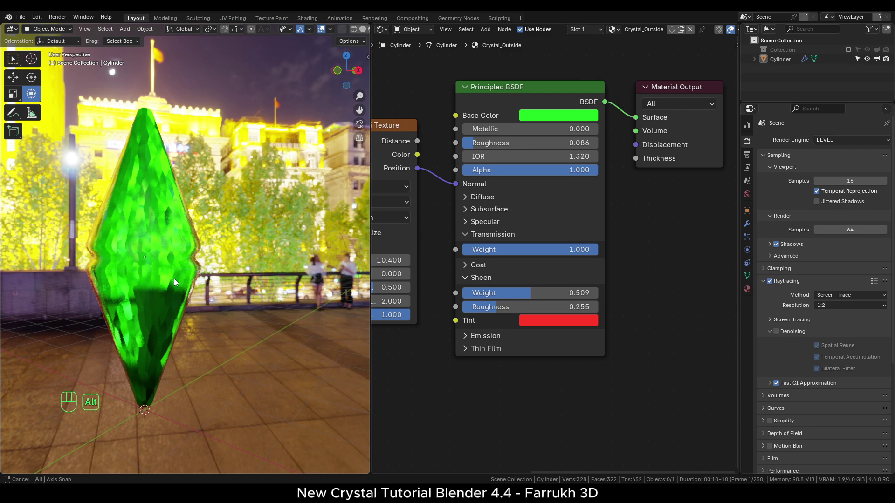
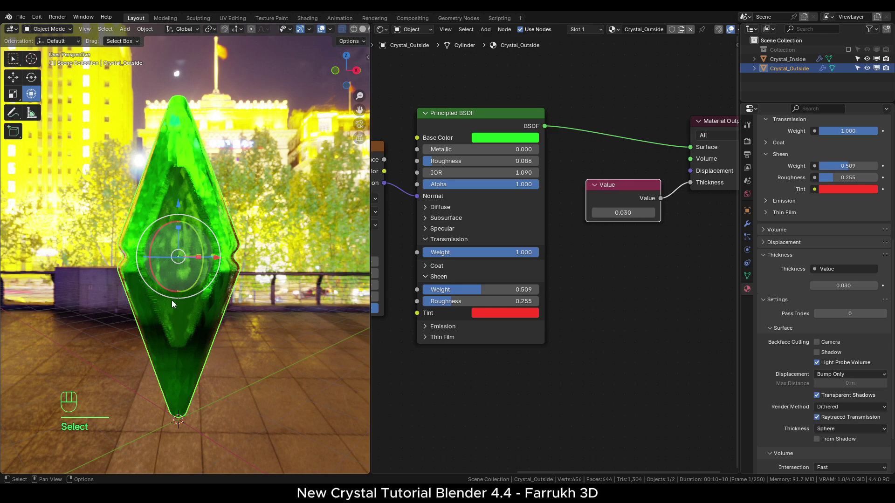
Step: Switch the node editor to Compositor with nodes enabled, Render Layers wired to Composite
click(244, 331)
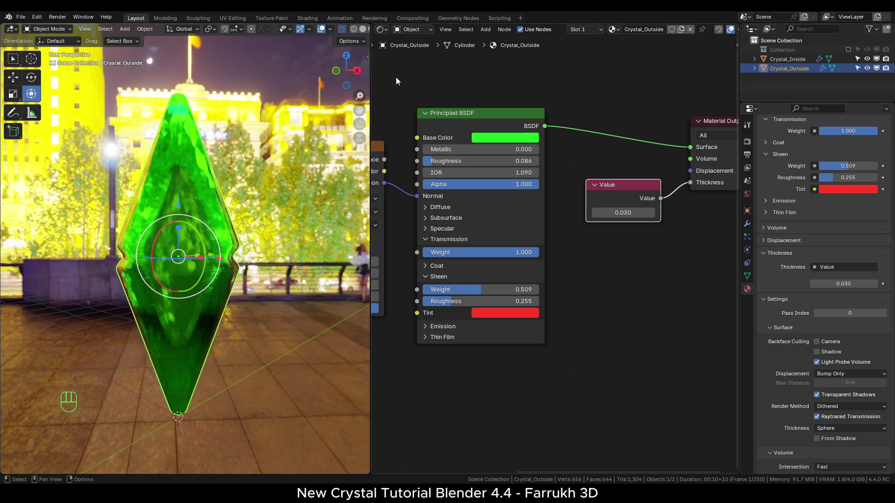
drag(386, 33, 397, 101)
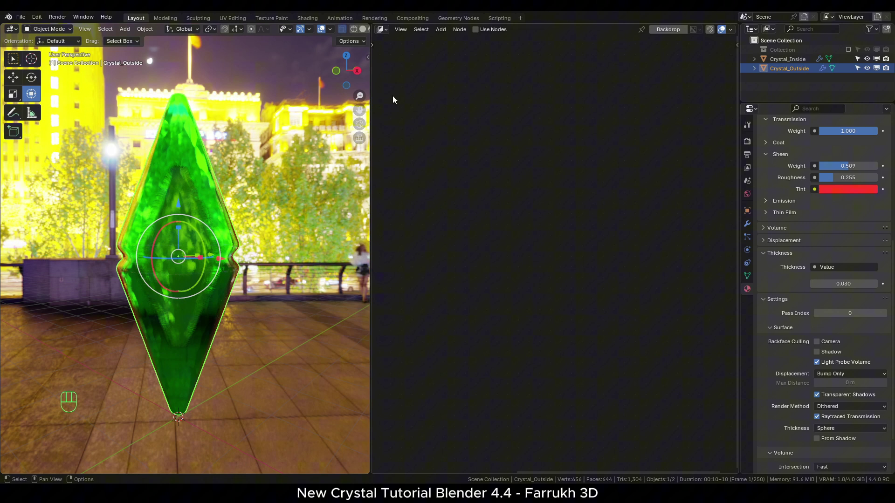
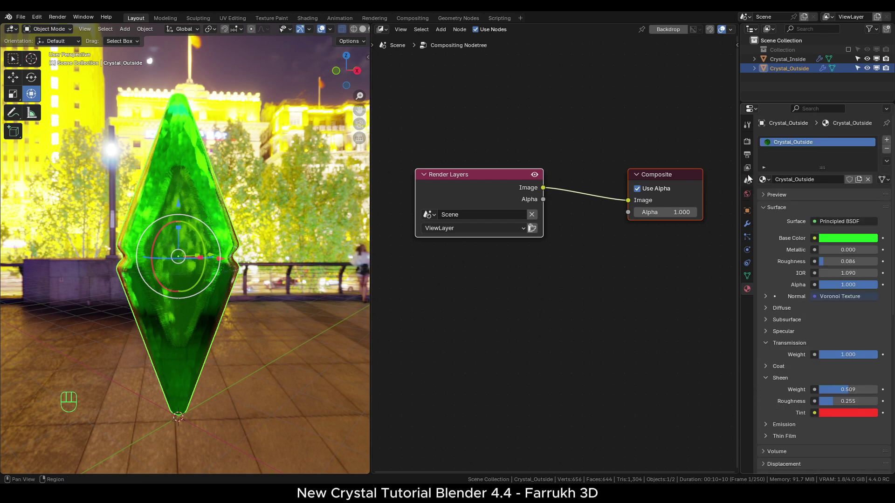
click(746, 141)
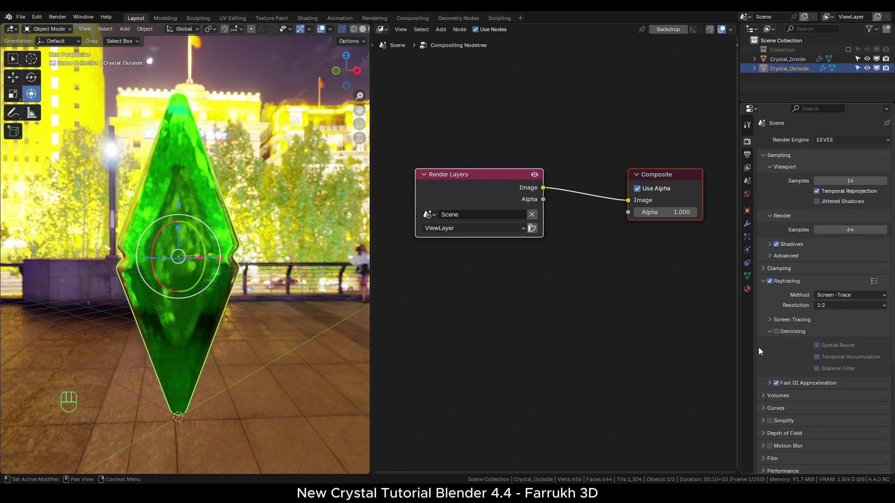
double_click(494, 176)
middle_click(605, 213)
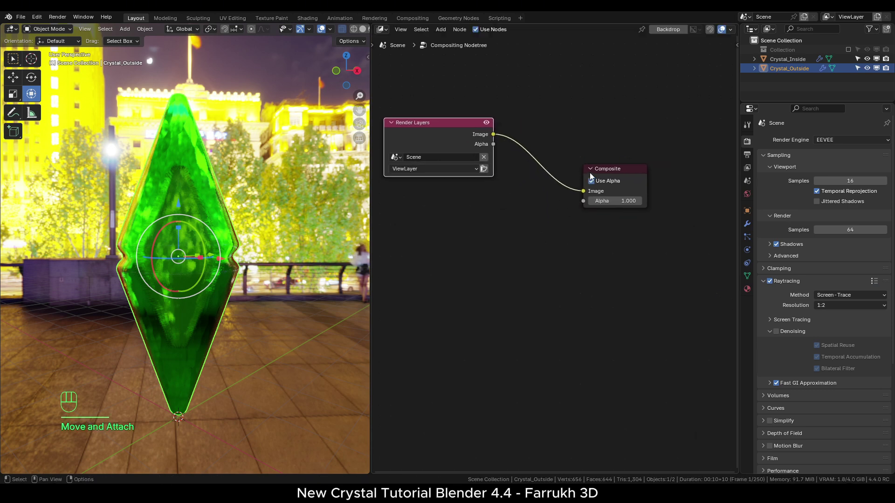
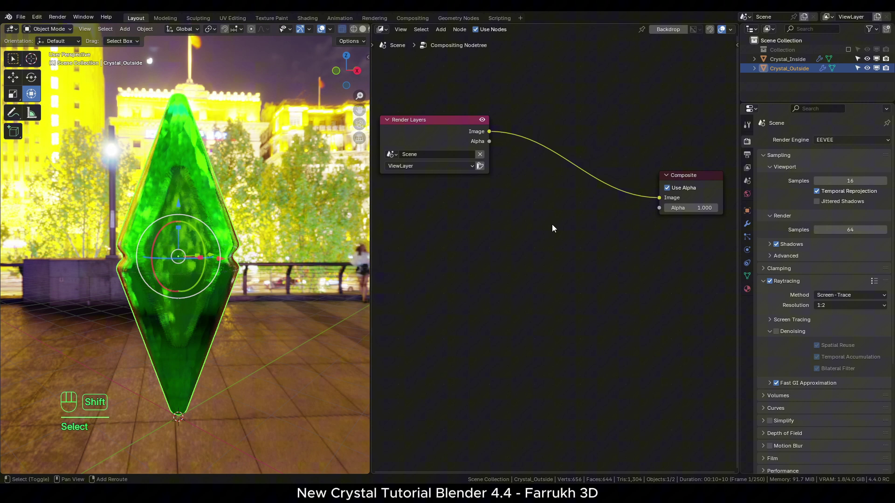
Step: Add a Glare filter node on the Render Layers–Composite link and set its type to Bloom
key(shift+a)
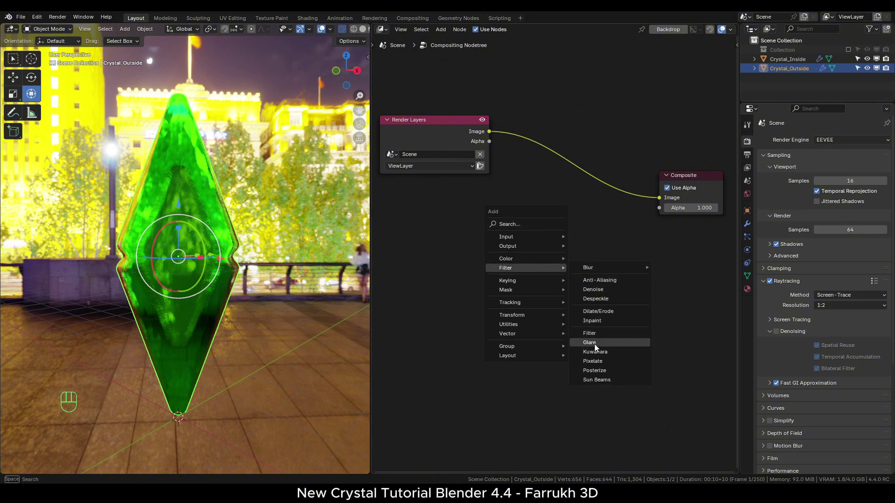
click(523, 118)
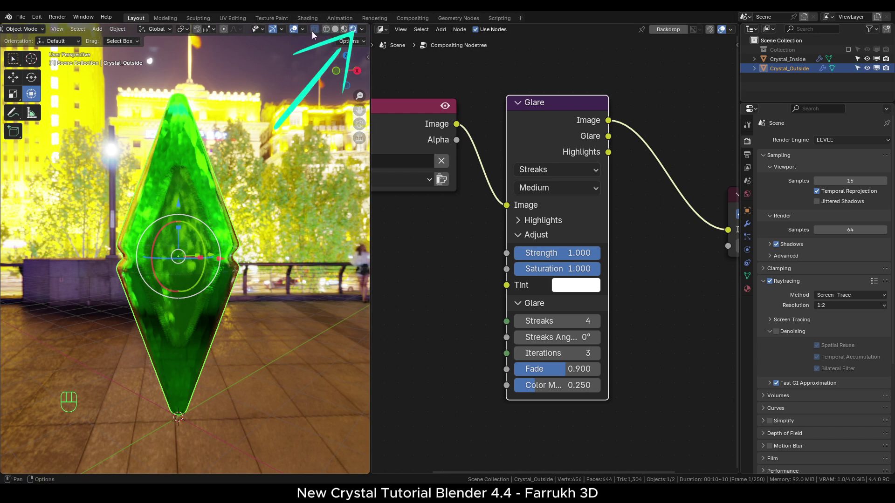
drag(365, 33, 256, 179)
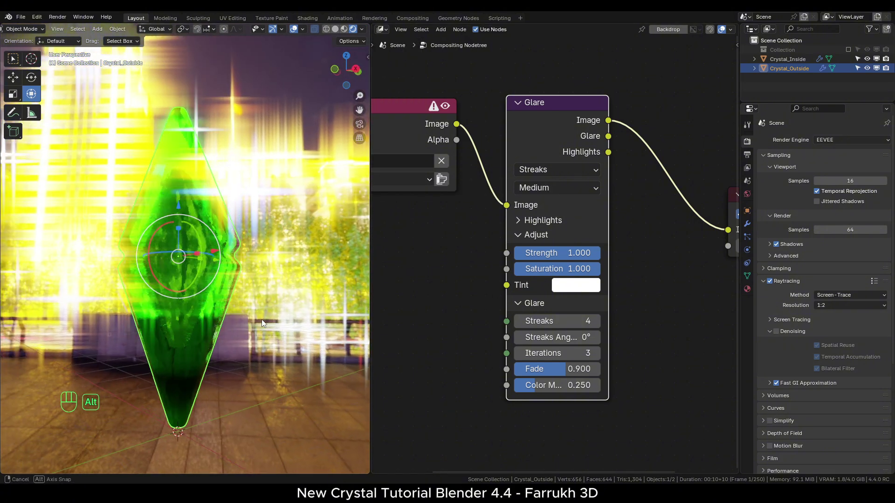
click(168, 323)
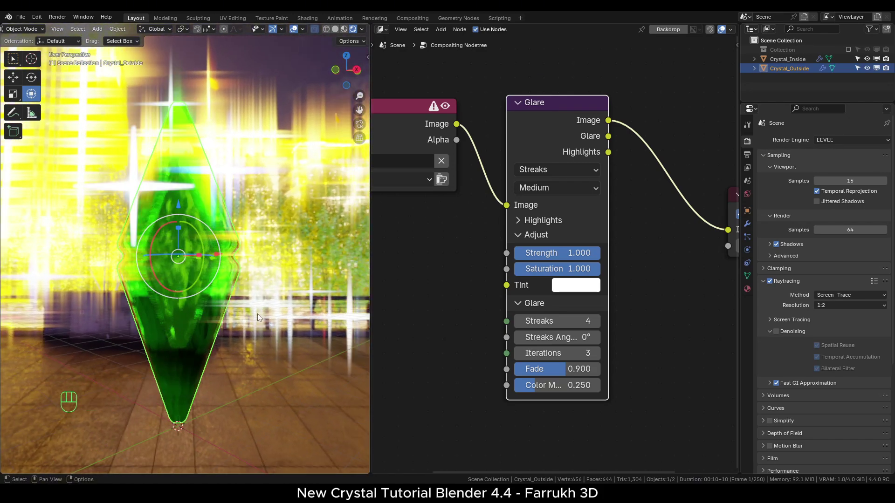
drag(544, 171, 541, 206)
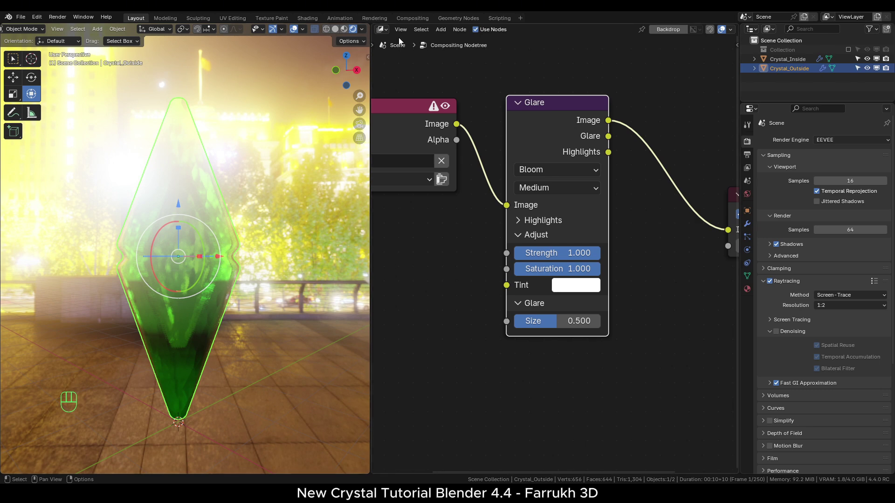
Step: Show the World shader tree with shanghai_bund_2k.hdr Environment Texture feeding Background into World Output
drag(384, 33, 399, 111)
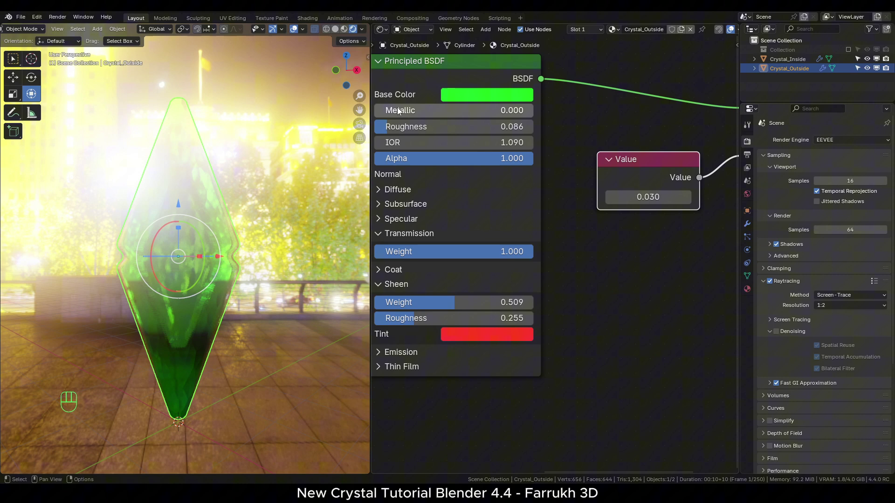
middle_click(466, 282)
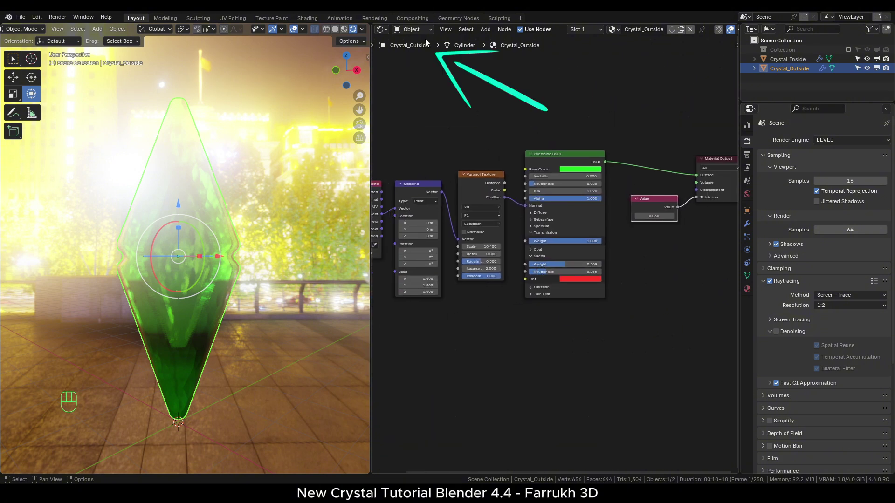
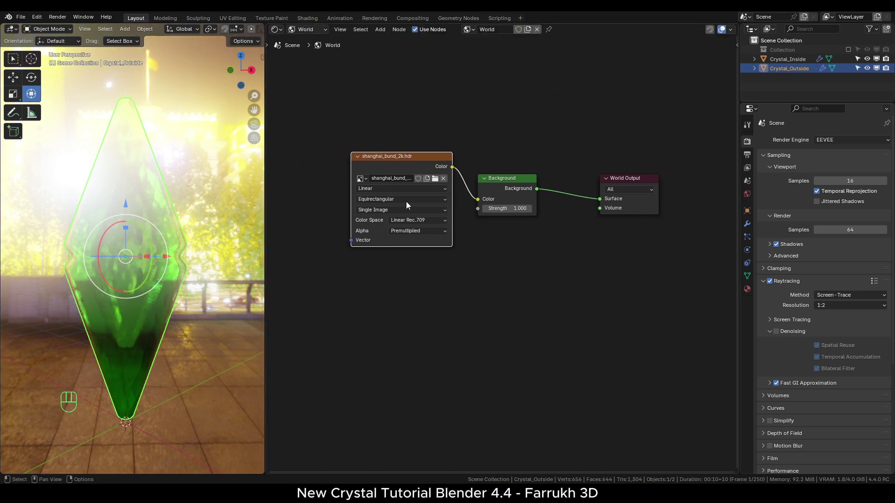
click(584, 290)
click(648, 188)
click(506, 192)
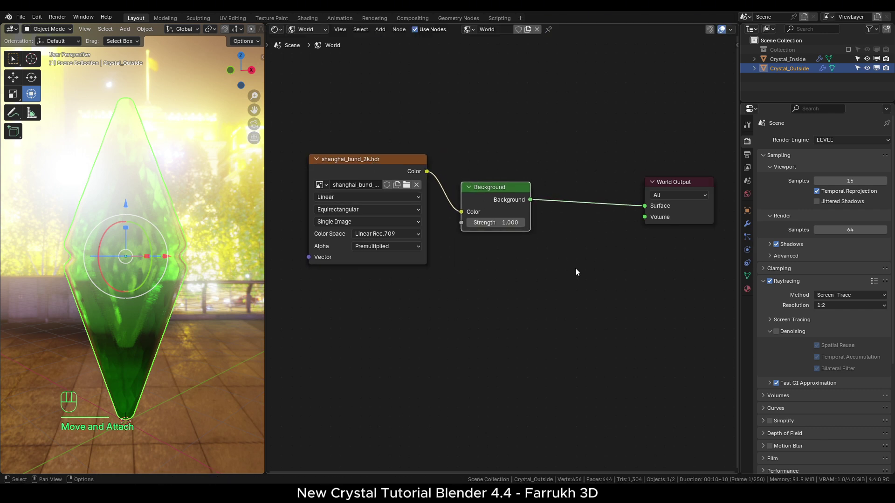
drag(575, 267, 572, 251)
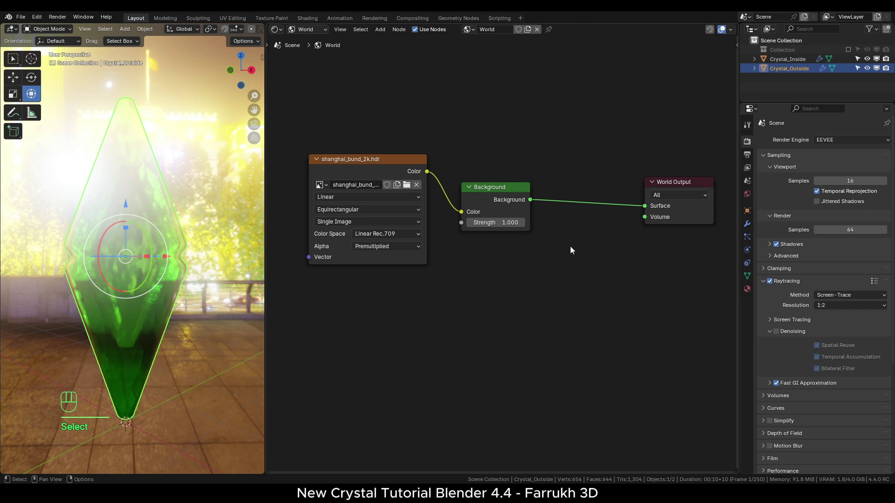
Step: Add a Light Path node driving the Mix Shader factor from its Is Camera Ray output
key(shift+a)
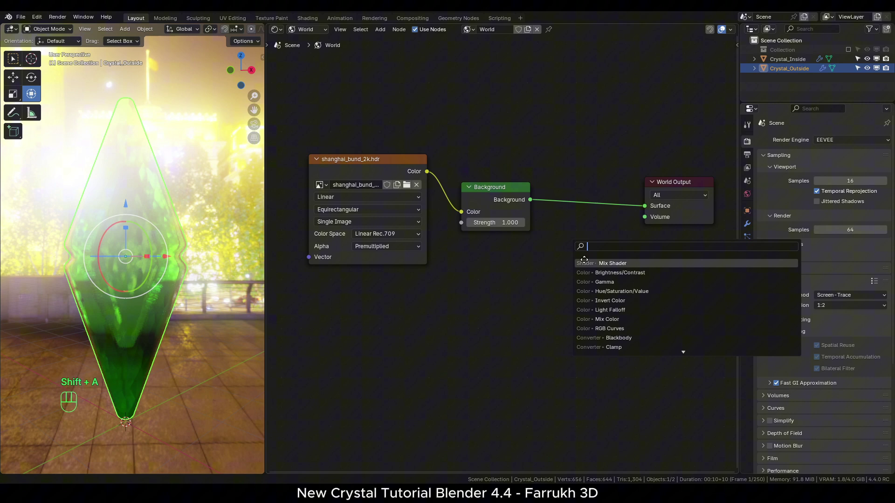
click(554, 188)
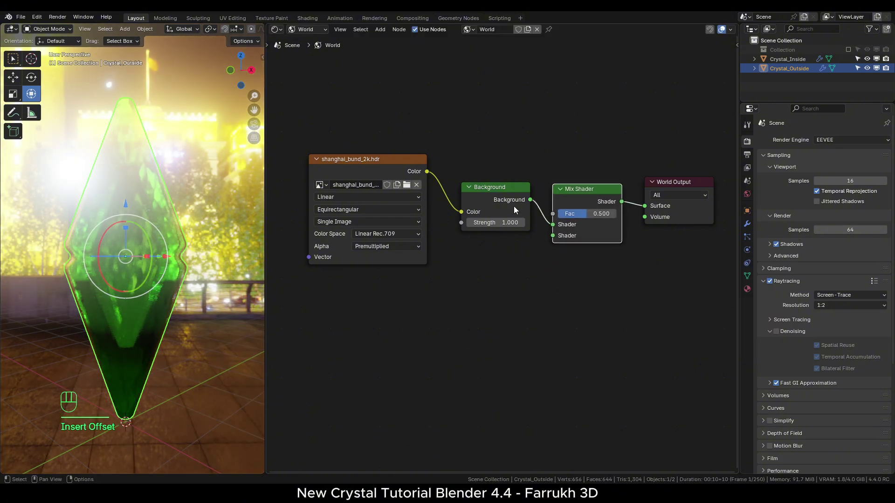
drag(499, 191, 493, 190)
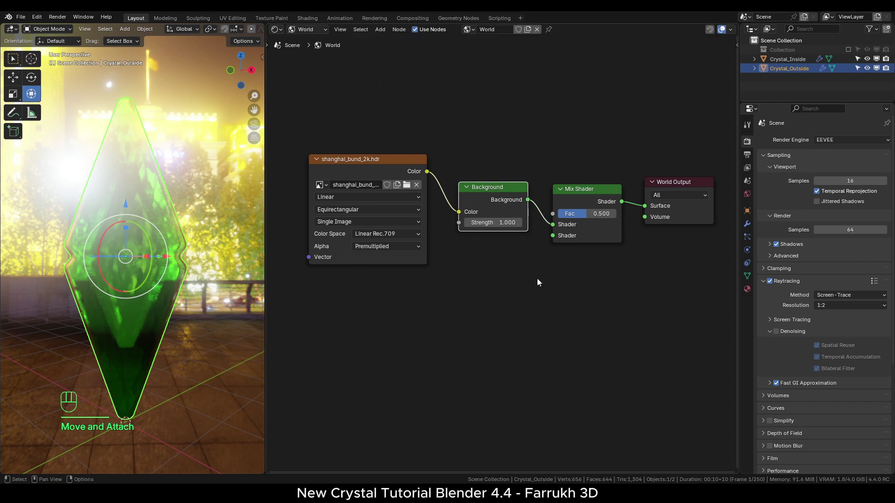
click(553, 217)
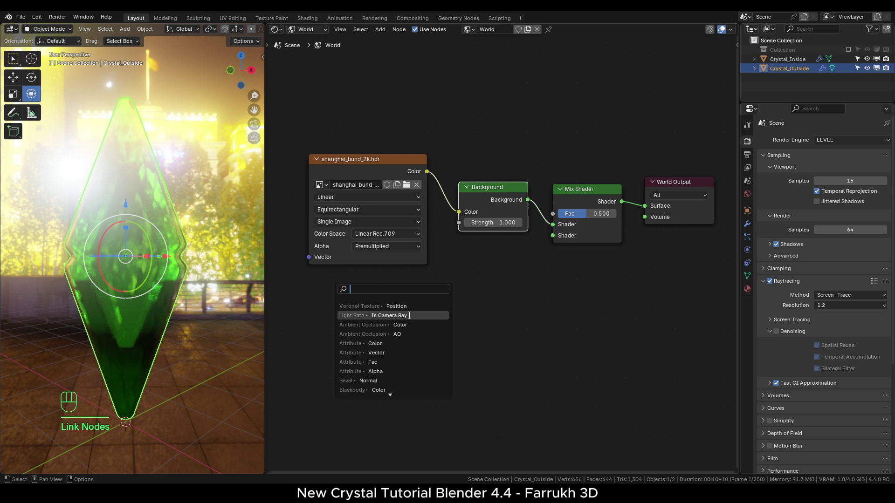
drag(441, 319, 194, 315)
click(193, 315)
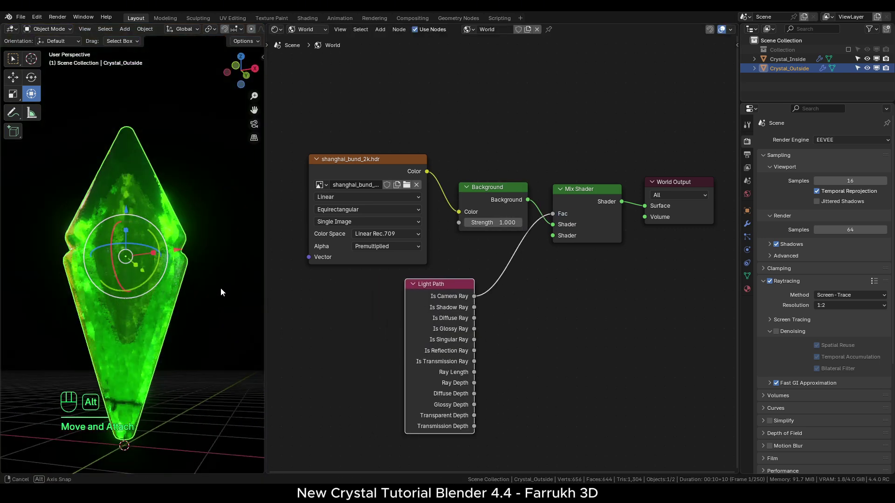
click(182, 276)
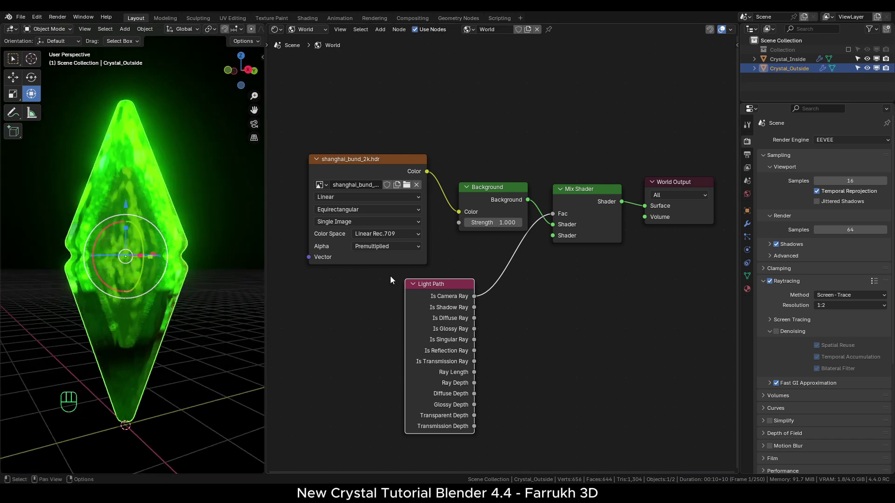
Step: Move the Mix Shader node nearer the World Output
click(595, 282)
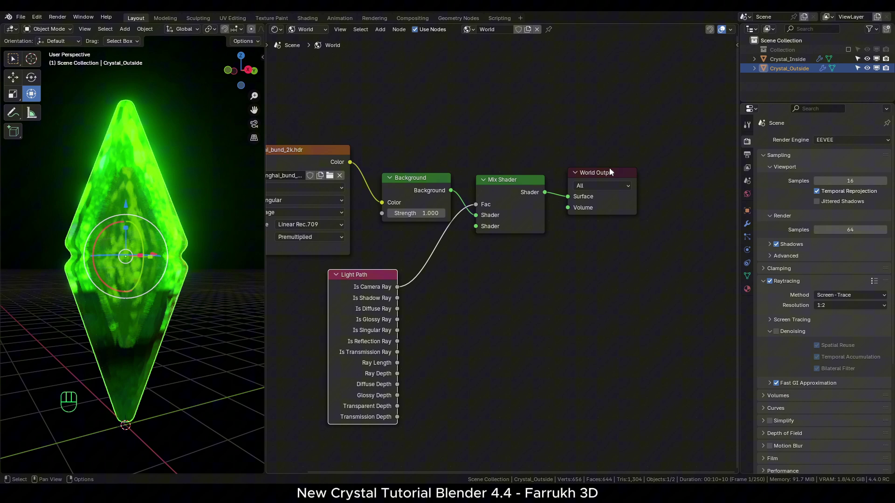
click(601, 177)
click(528, 188)
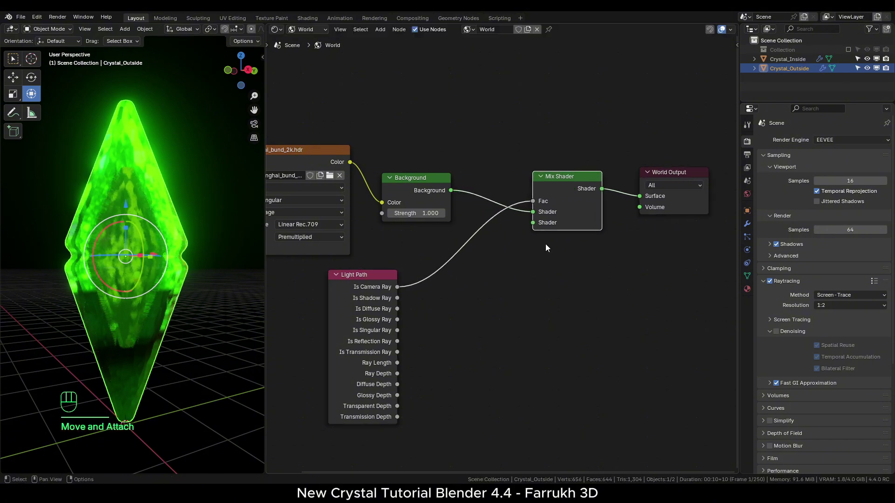
Step: Add a black Background node into the Mix Shader's lower input and frame all world nodes
drag(533, 242, 526, 310)
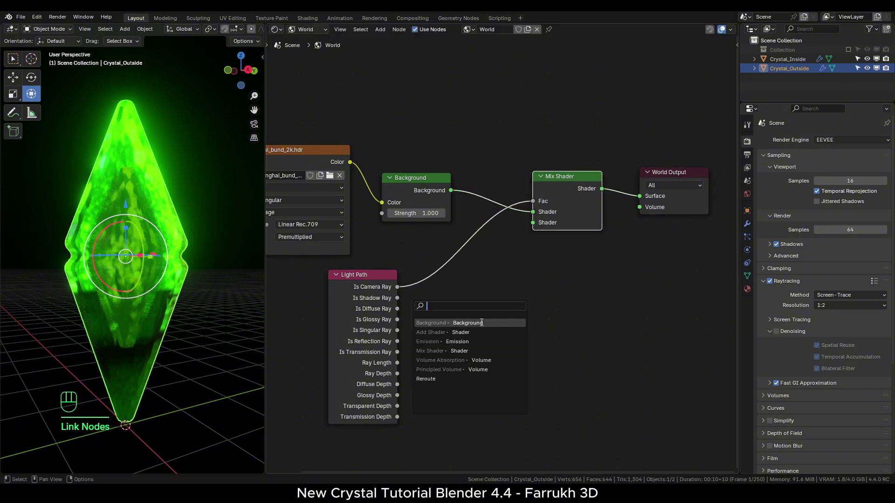
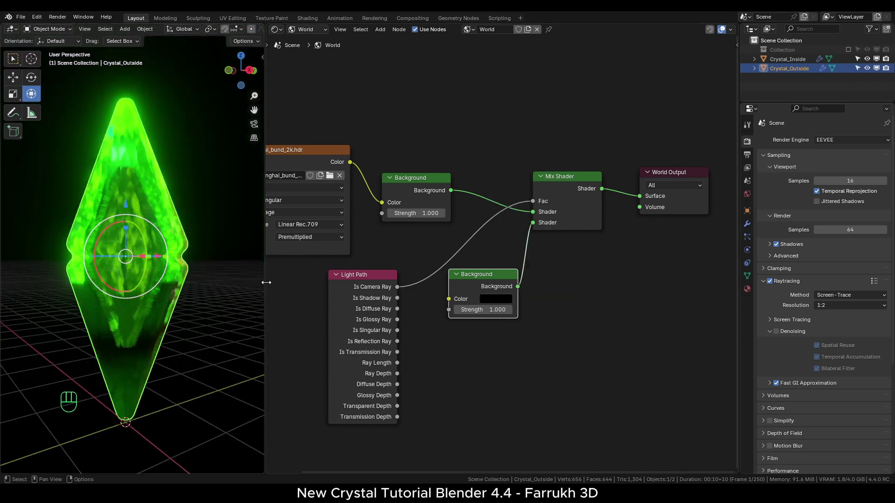
click(506, 272)
click(523, 279)
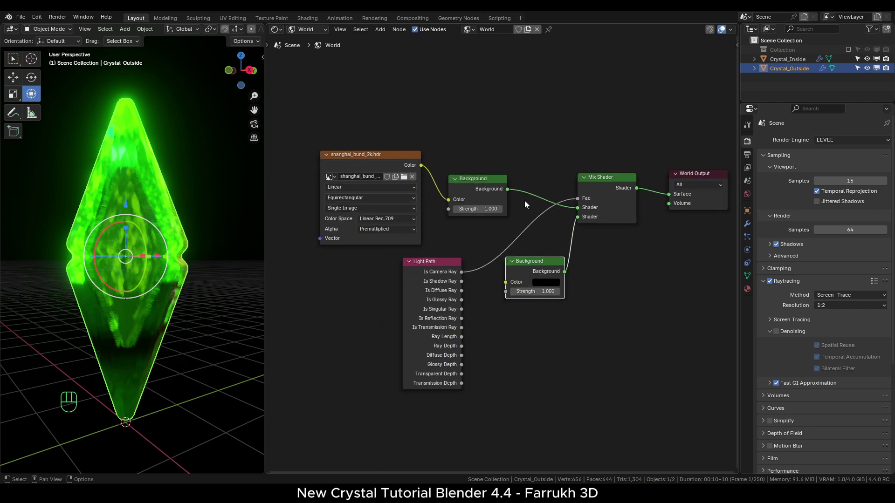
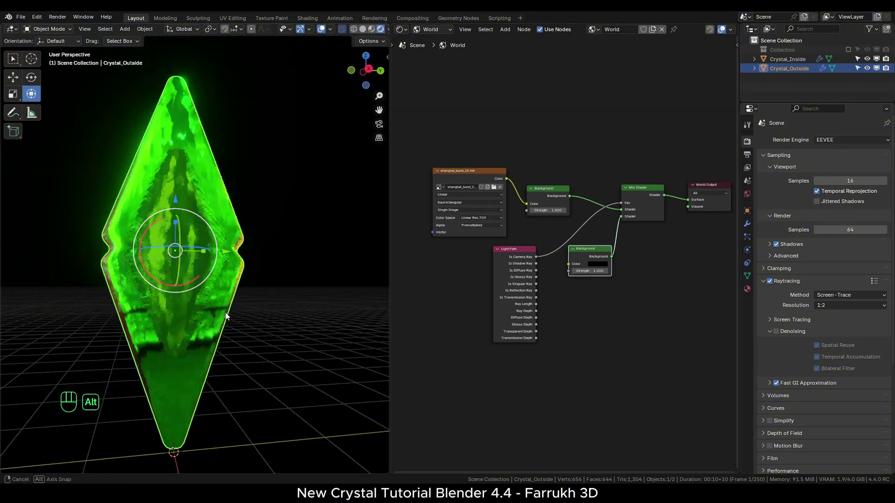
Step: Back in the Compositor, insert the Bloom Glare node and tint it pale yellow-green
drag(398, 29, 414, 100)
click(282, 326)
drag(564, 203, 564, 227)
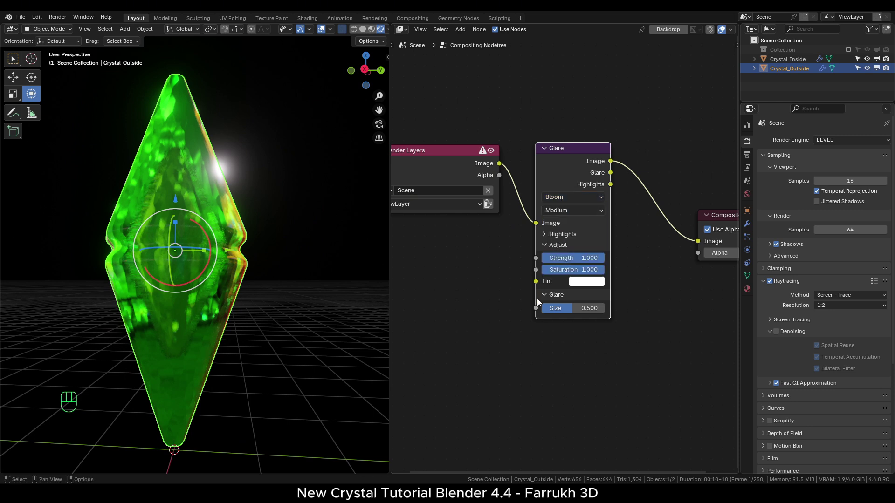
click(586, 284)
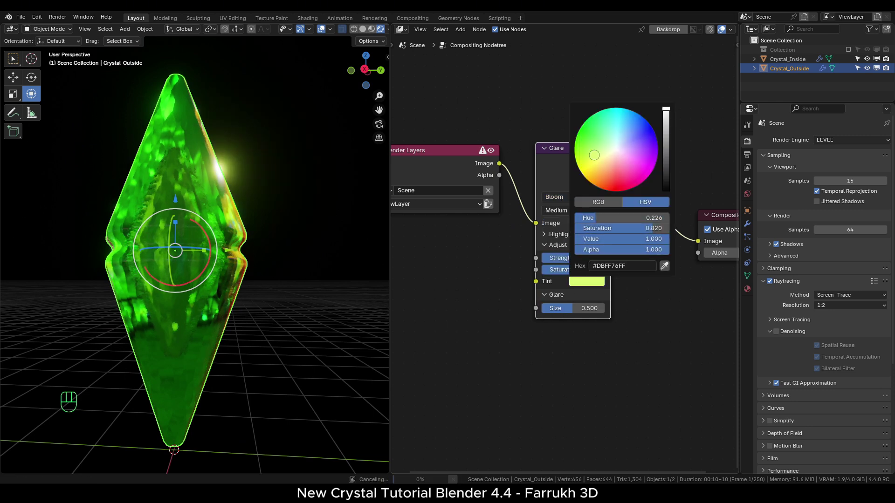
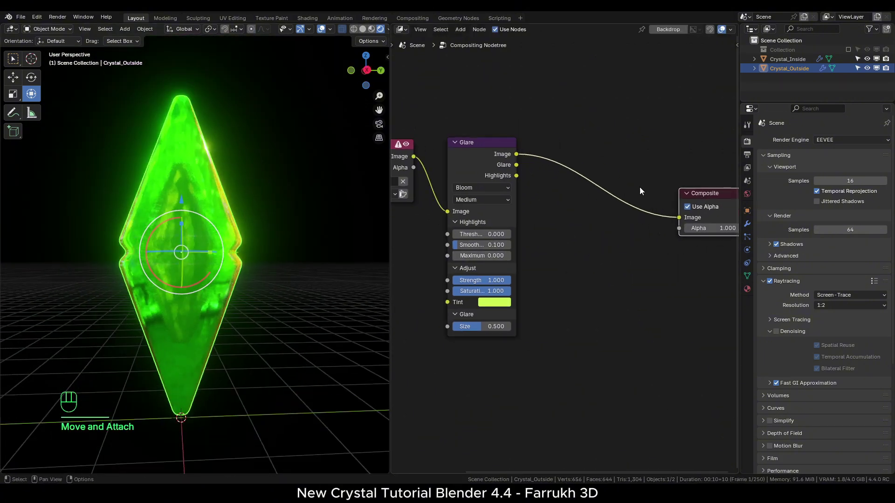
Step: Set the bloom Glare quality to High and duplicate it in before the Composite node
click(481, 148)
drag(471, 205, 471, 229)
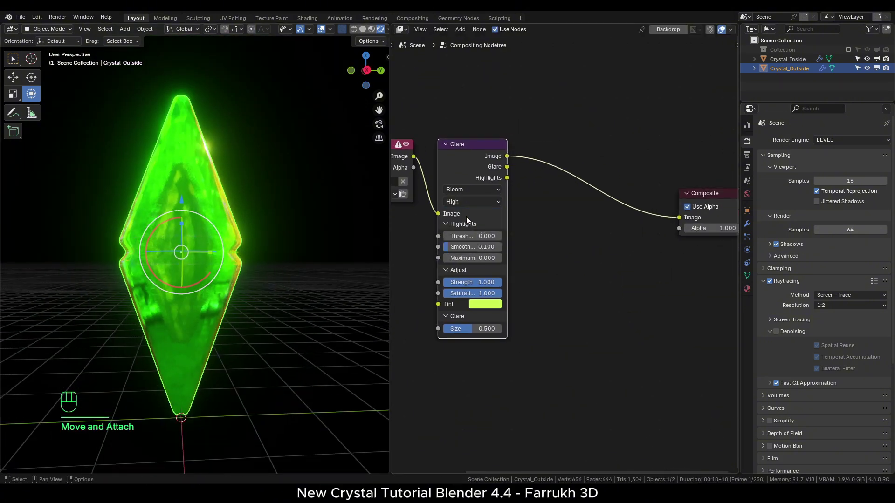
key(shift+d)
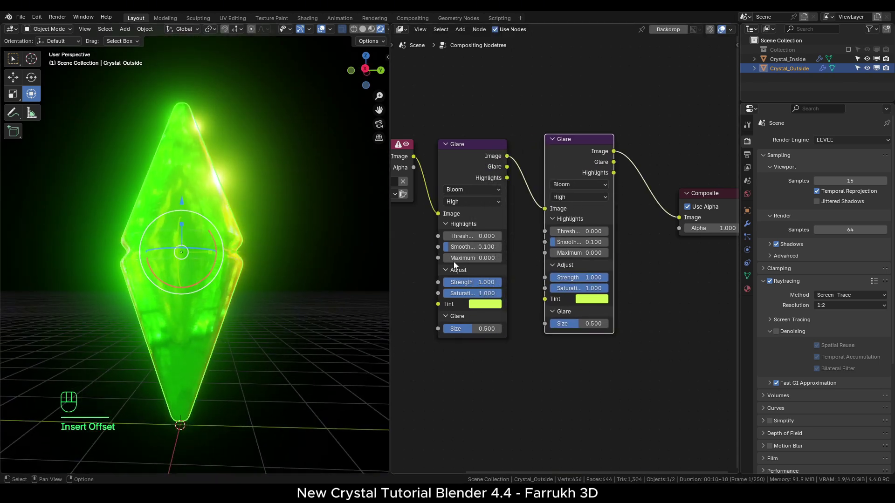
drag(587, 190, 220, 228)
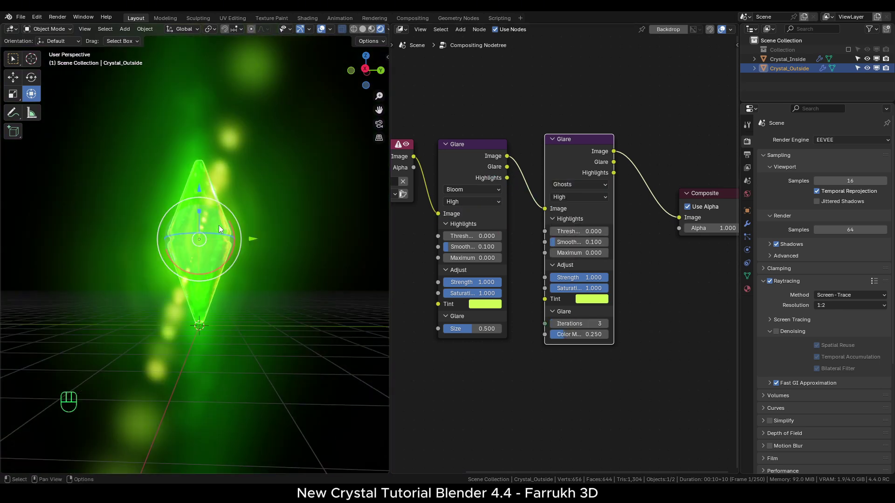
Step: Make the second Glare use Ghosts with threshold 3.090 and strength 0.525
click(257, 242)
drag(253, 249, 269, 246)
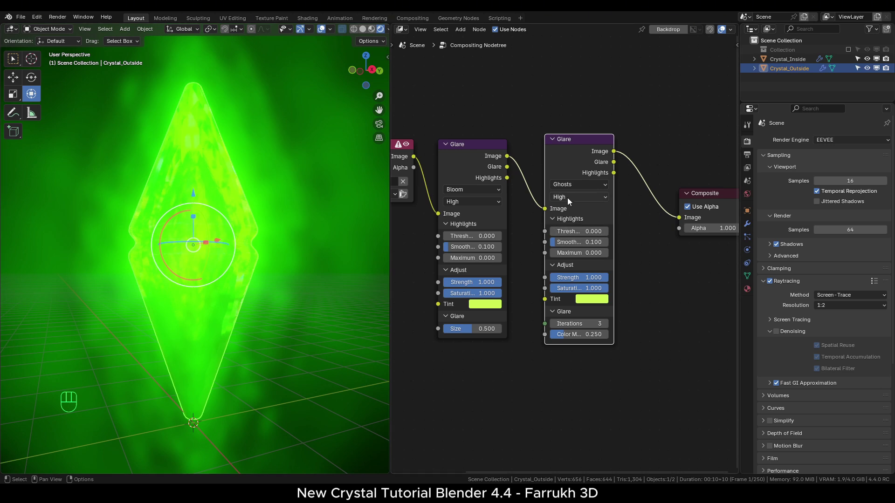
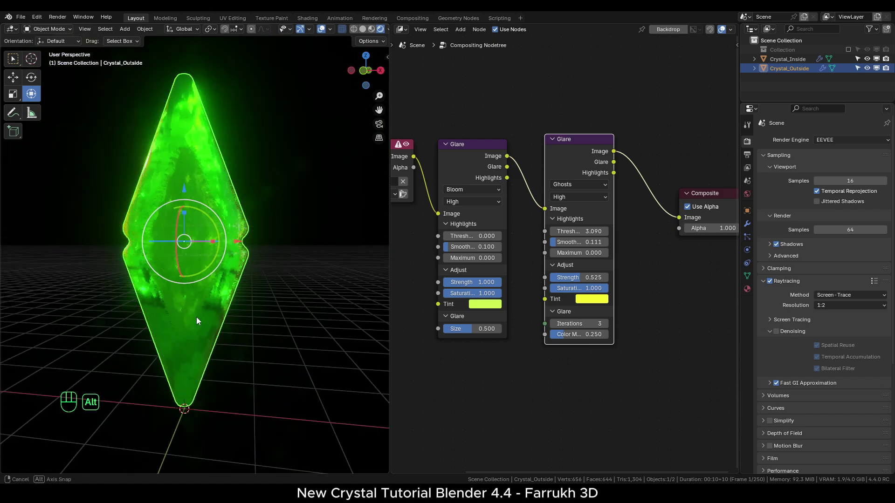
click(471, 147)
click(260, 261)
click(275, 355)
click(287, 346)
drag(180, 333, 195, 346)
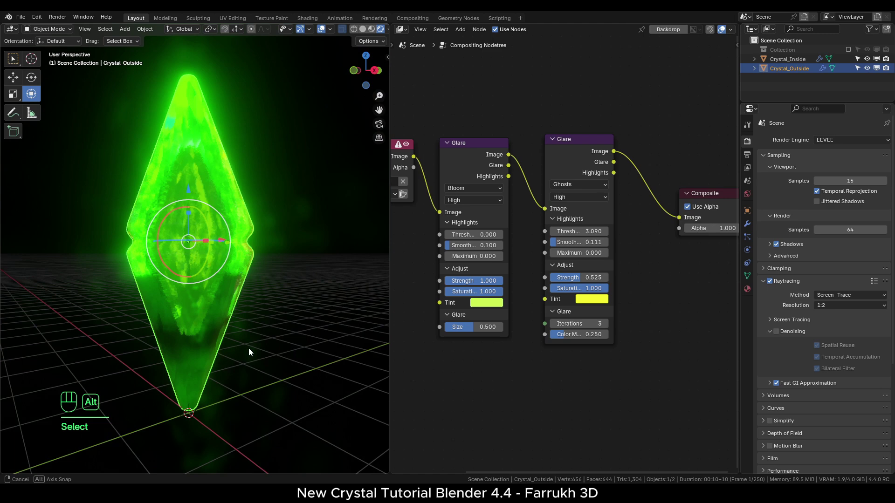
Step: Add a Kuwahara filter node of size 24.900 before the Composite output
click(703, 367)
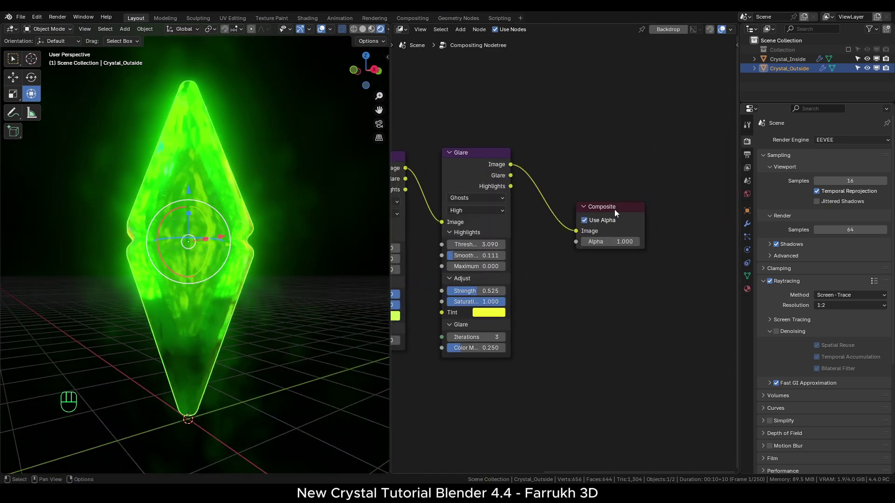
click(616, 211)
click(590, 275)
key(shift+a)
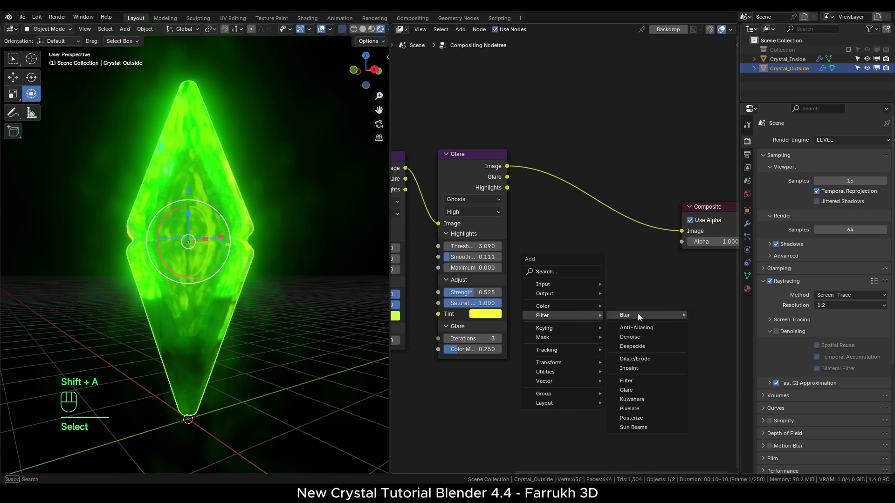
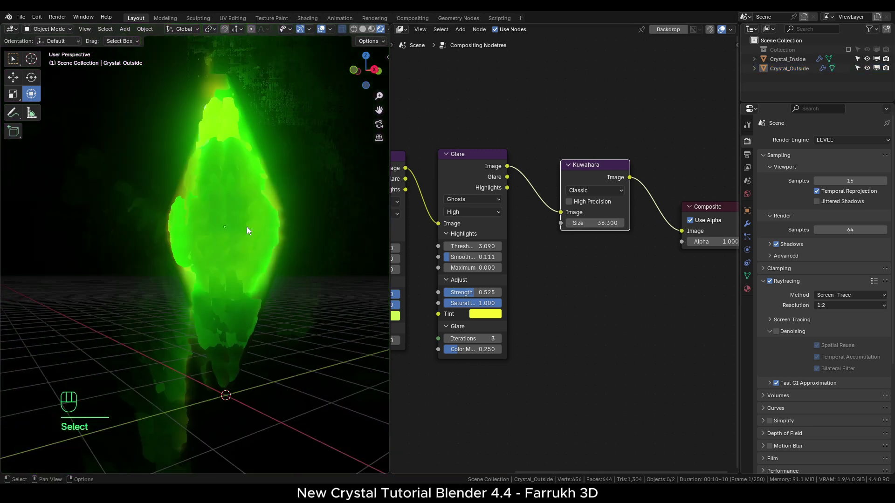
drag(257, 268, 263, 240)
click(241, 266)
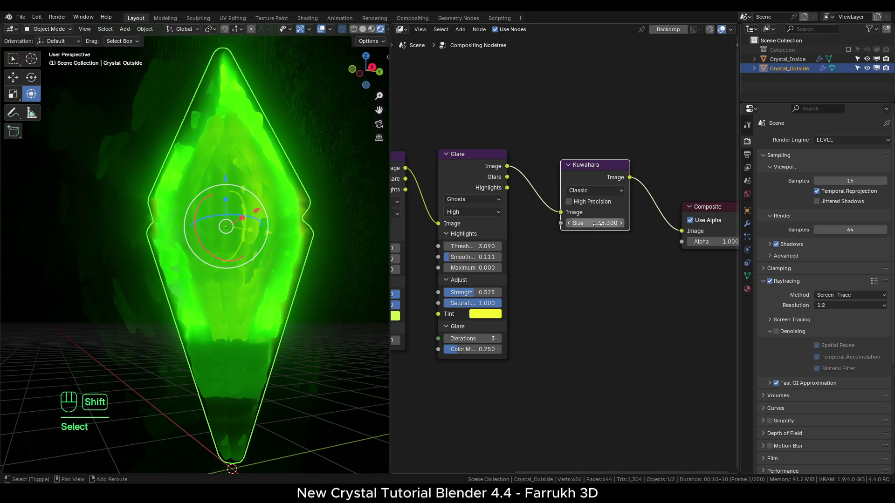
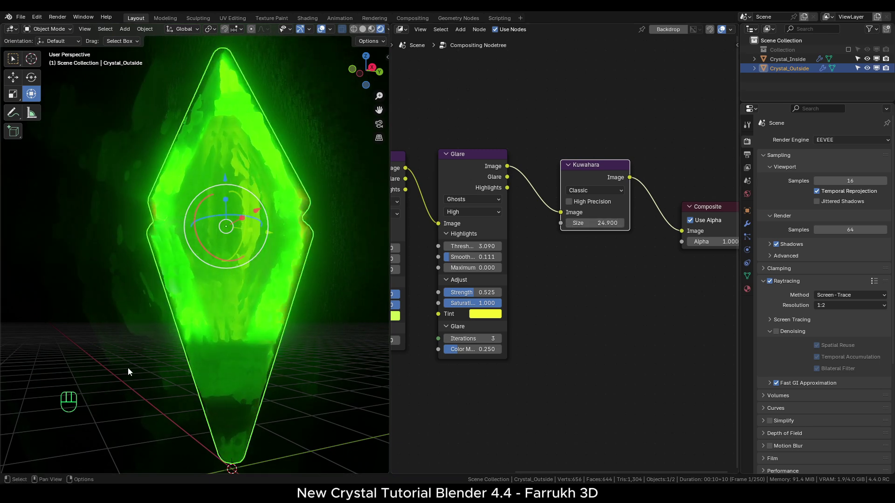
click(181, 393)
drag(191, 342, 193, 330)
click(199, 338)
click(180, 384)
drag(306, 330, 299, 350)
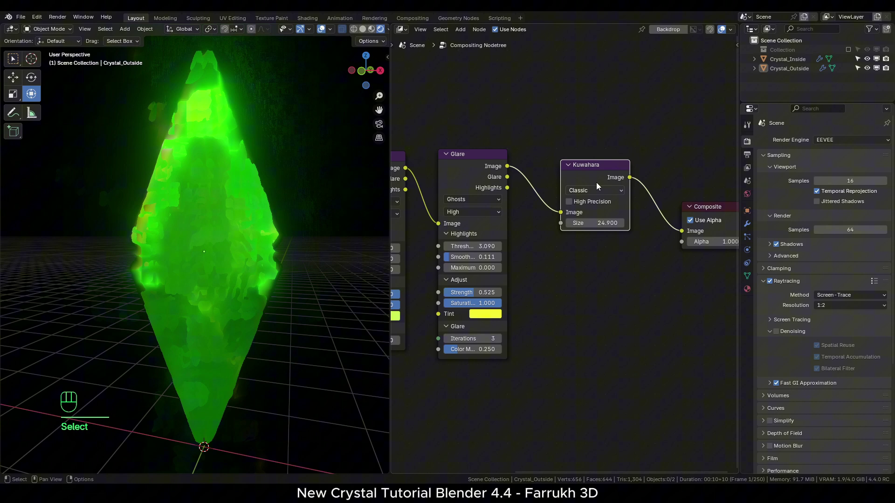
Step: Mute the Kuwahara node and switch the editor back to the world shader nodes
click(592, 166)
key(m)
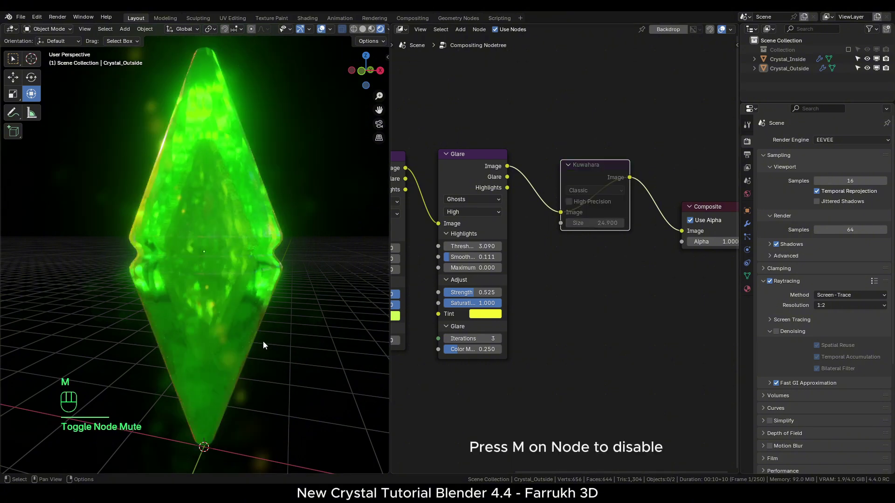
middle_click(271, 339)
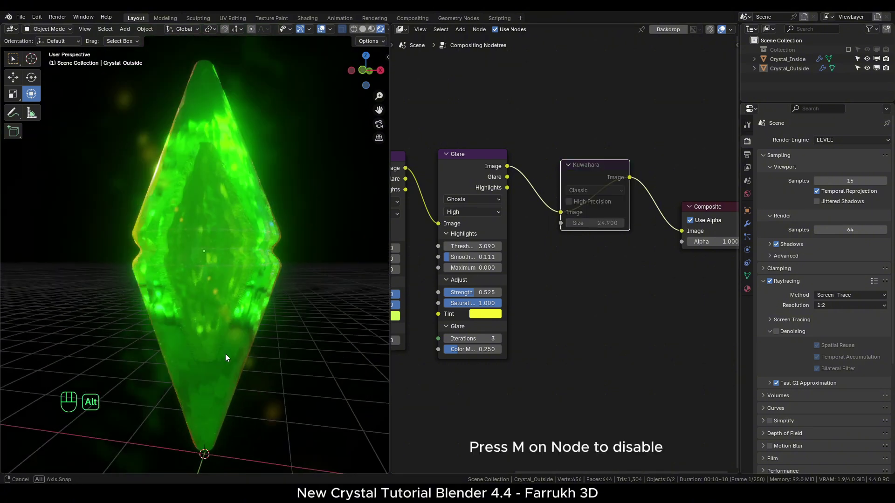
click(236, 365)
click(298, 369)
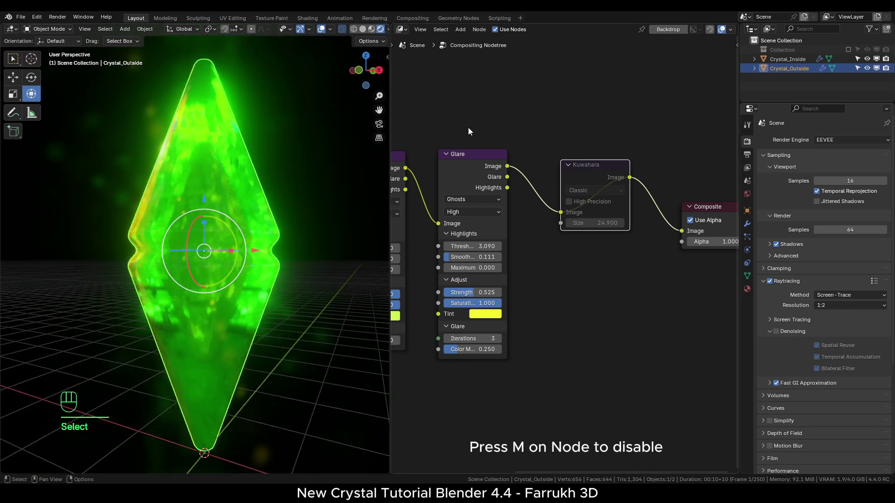
drag(408, 29, 418, 107)
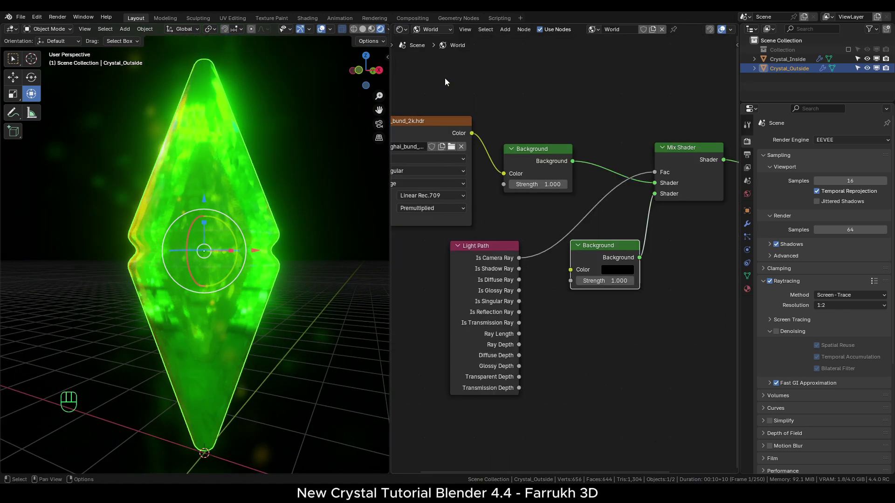
Step: Set the Principled BSDF IOR to 1.610 and feed a 0.380 Value node into Thickness
drag(433, 31, 434, 54)
middle_click(487, 327)
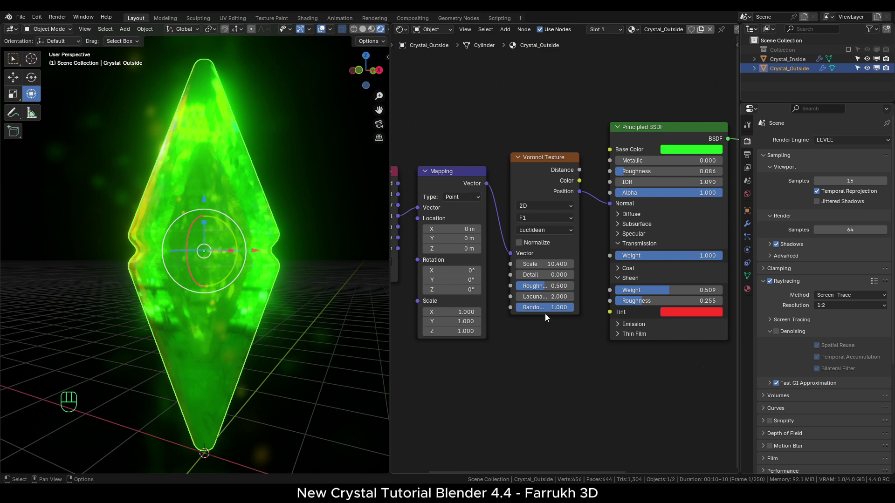
middle_click(584, 331)
middle_click(586, 139)
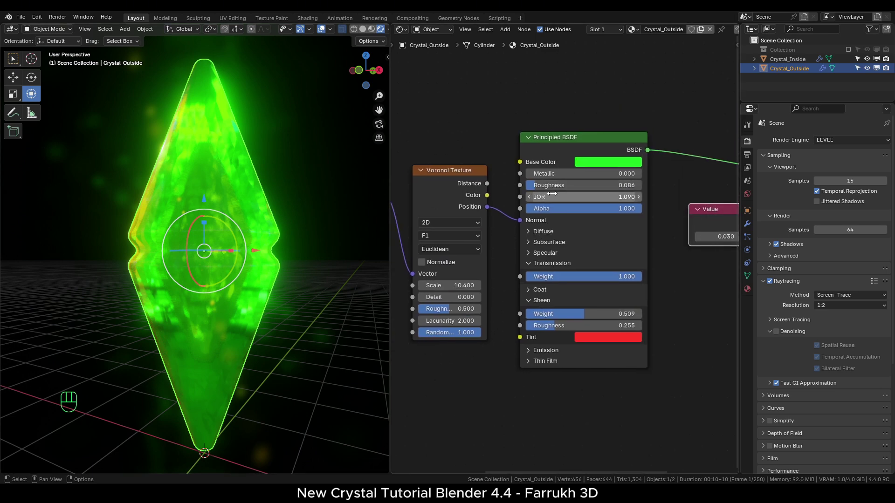
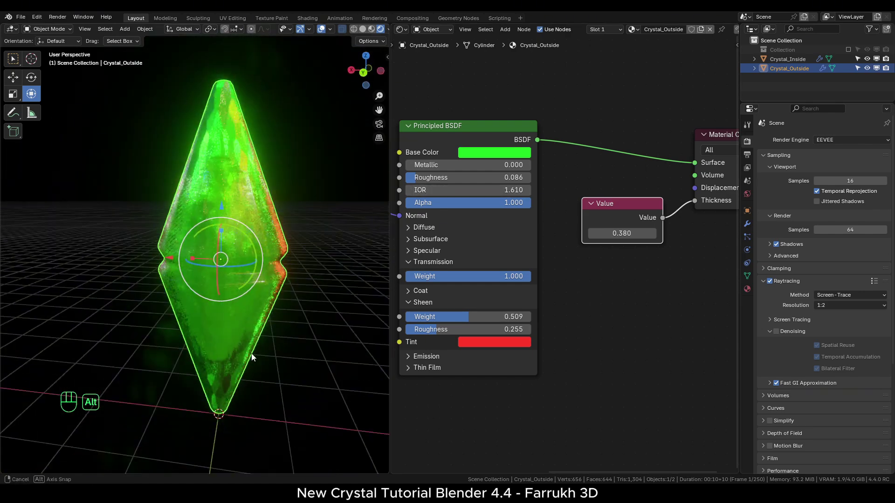
Step: Add a UV Sphere mesh beside the crystal
middle_click(244, 368)
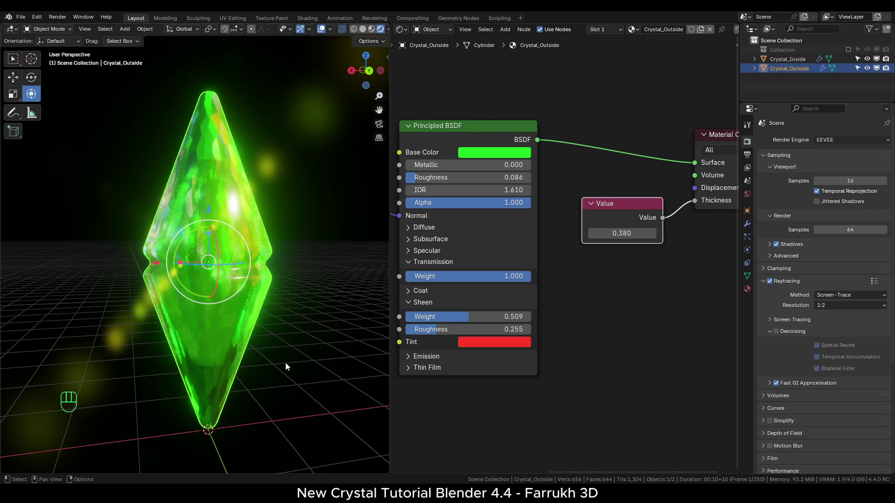
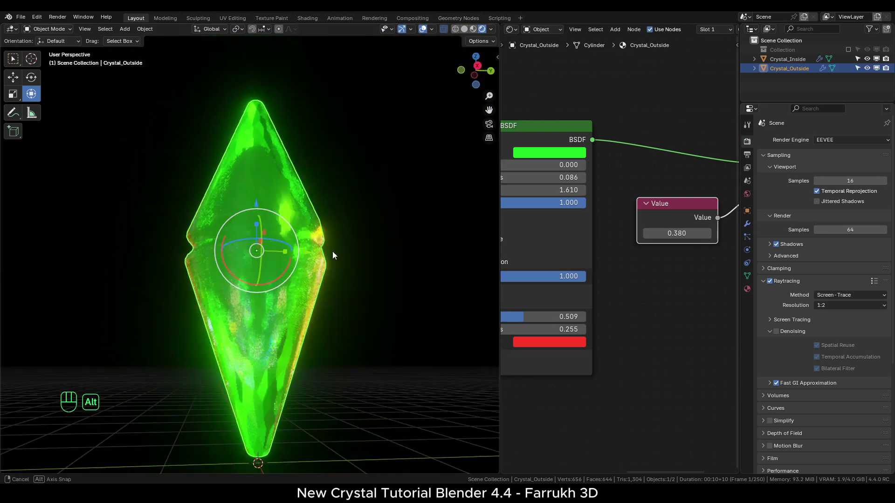
click(344, 315)
click(357, 319)
middle_click(228, 307)
key(shift+a)
click(170, 388)
click(198, 292)
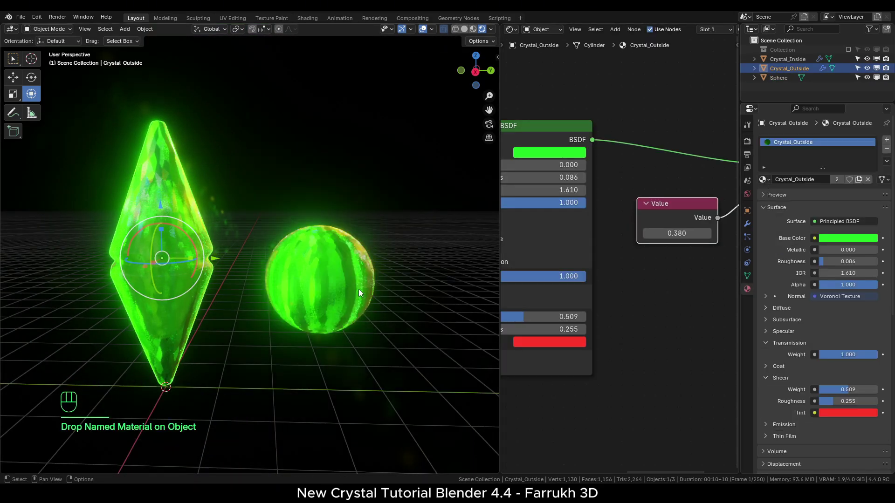
Step: Give the sphere a single-user copy Crystal_Outside.001 with a purple base colour
click(330, 306)
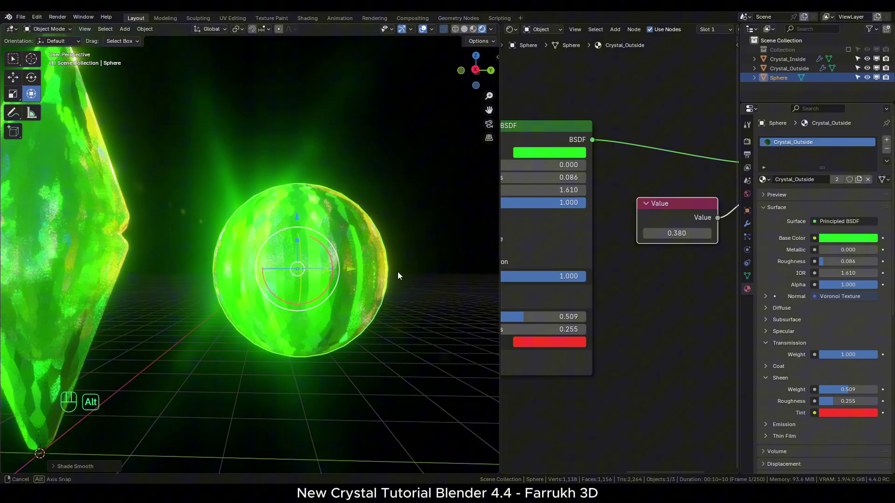
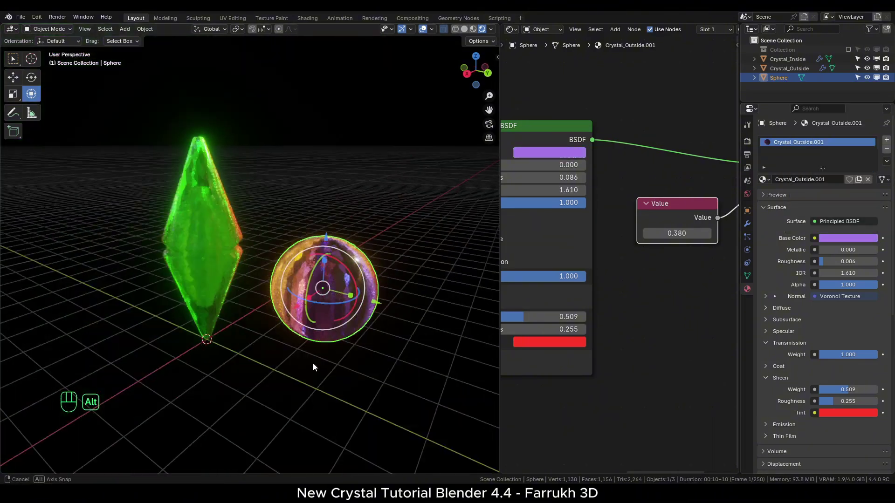
click(228, 364)
drag(246, 359, 233, 316)
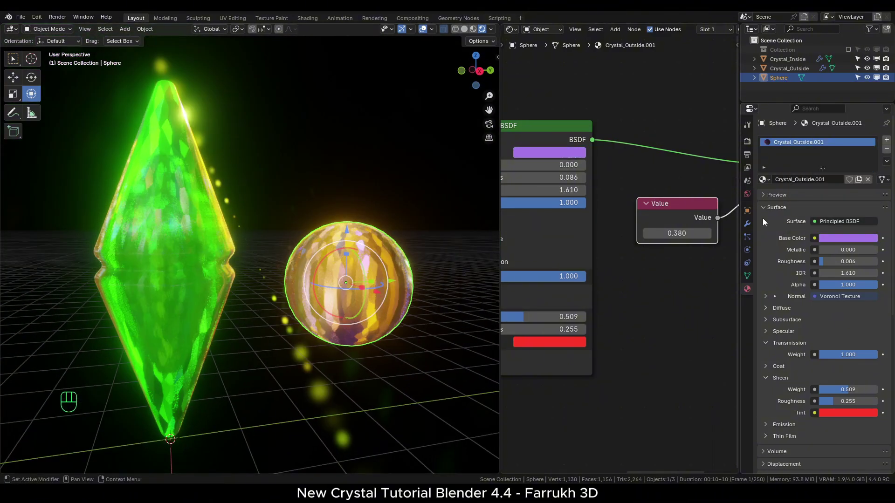
click(755, 146)
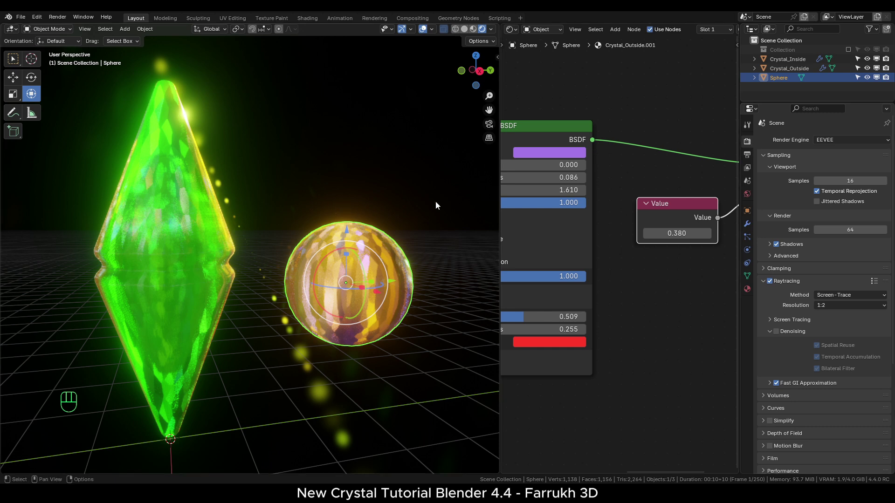
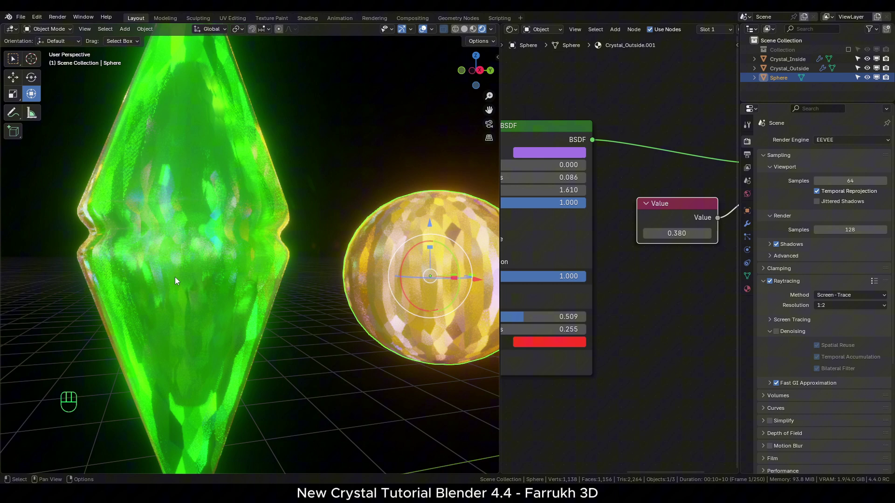
Step: Leave render denoising off and join the node editor into the 3D viewport
click(779, 334)
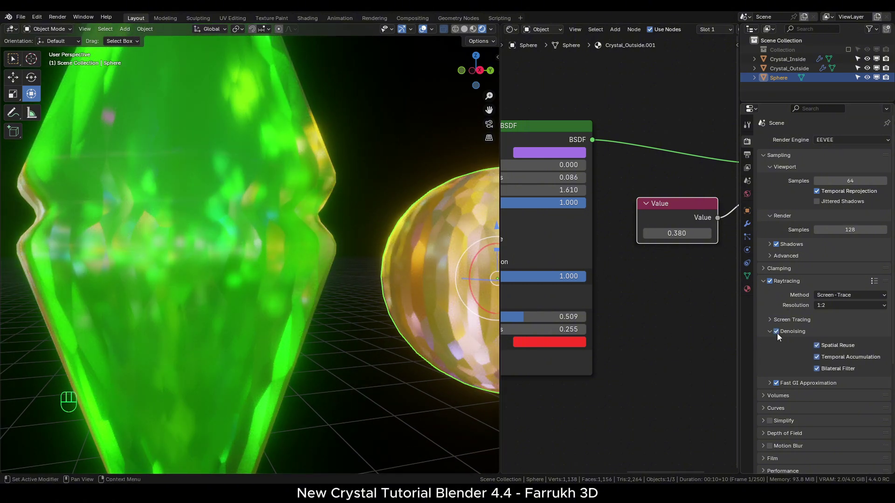
click(781, 337)
drag(307, 322, 290, 329)
drag(290, 329, 291, 341)
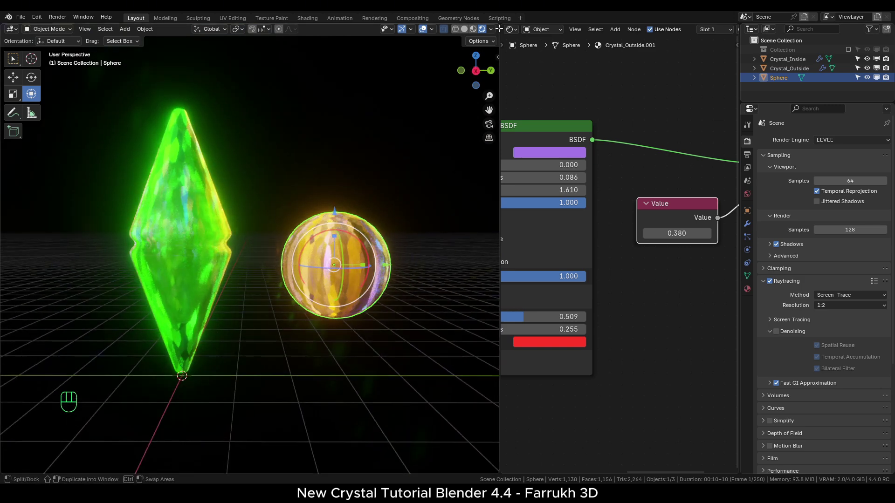
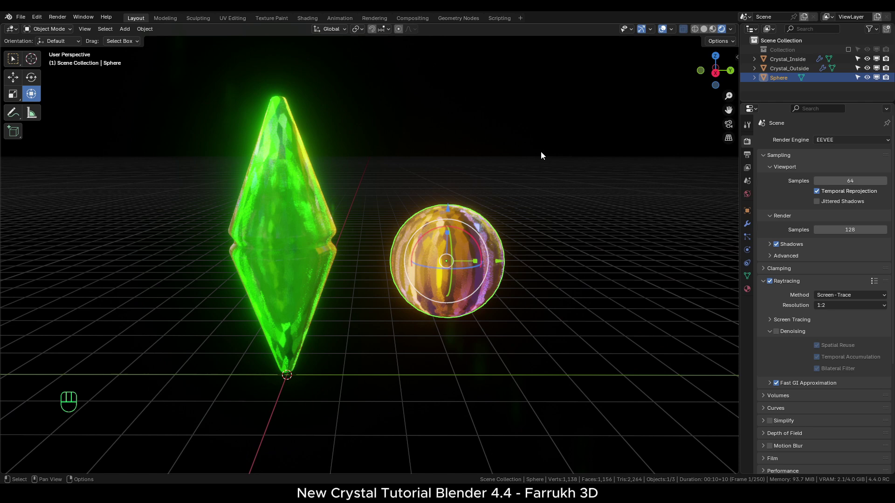
Step: Hide the Sphere in the outliner and enter the camera view
drag(875, 81, 889, 81)
drag(324, 256, 362, 244)
drag(352, 241, 352, 262)
click(730, 127)
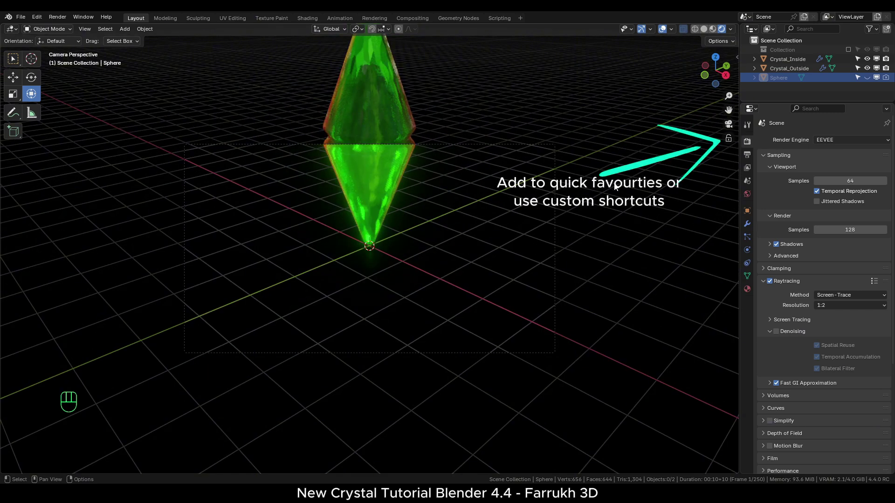
click(729, 143)
Step: Move the camera so the crystal sits centred in the frame
drag(435, 204, 425, 305)
drag(422, 238, 423, 246)
drag(430, 227, 425, 248)
middle_click(373, 272)
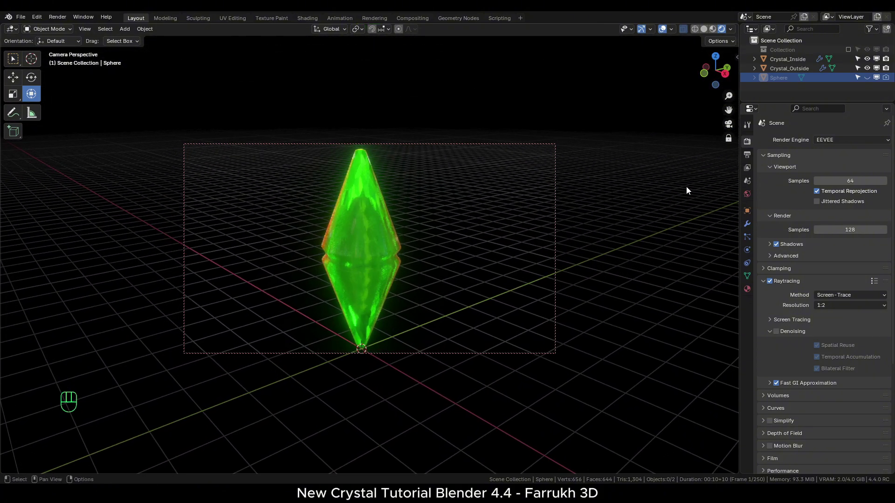
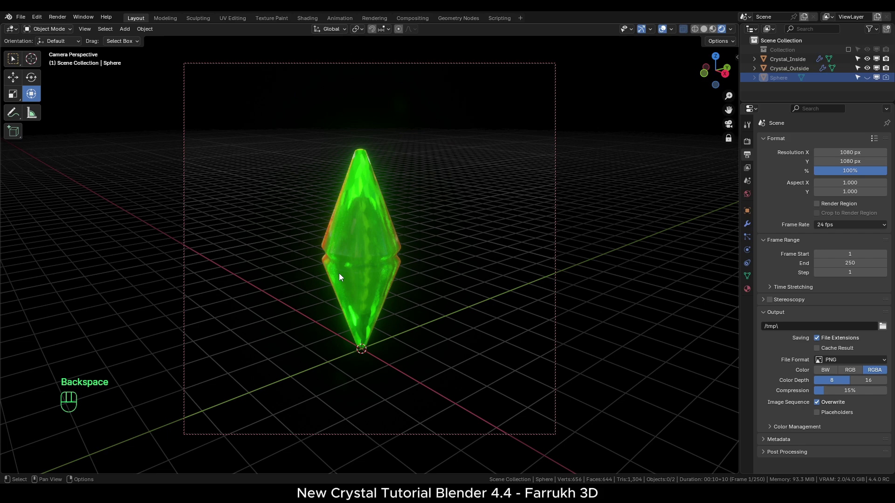
drag(343, 268, 367, 221)
drag(386, 220, 377, 241)
Step: Set output resolution to 1080 × 1080 with Lock Camera to View and Crystal_Outside selected
click(359, 328)
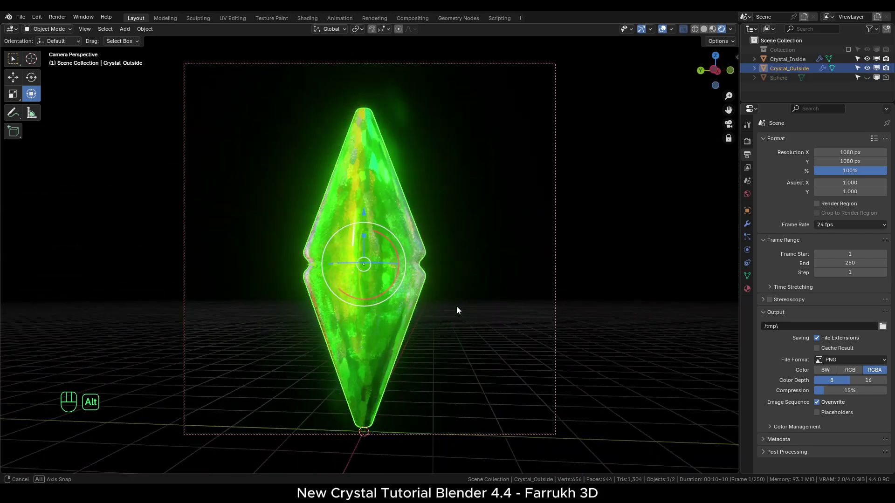
drag(401, 345, 409, 344)
click(427, 332)
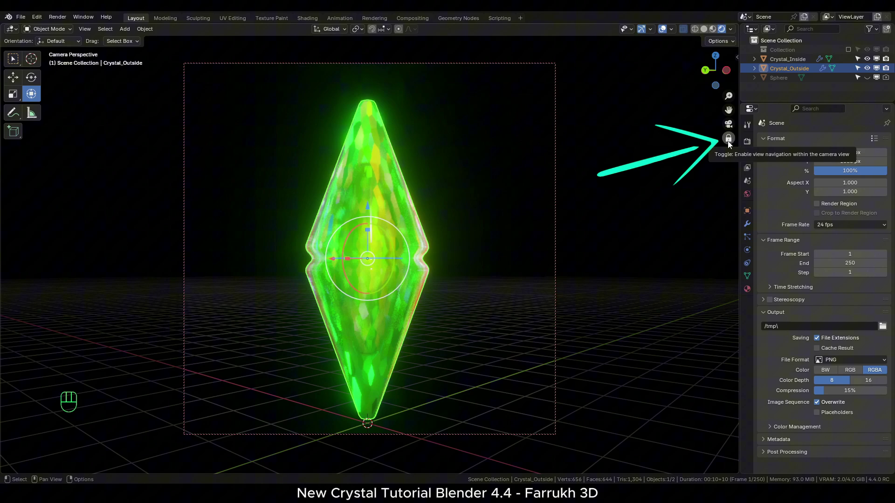
click(729, 144)
click(420, 312)
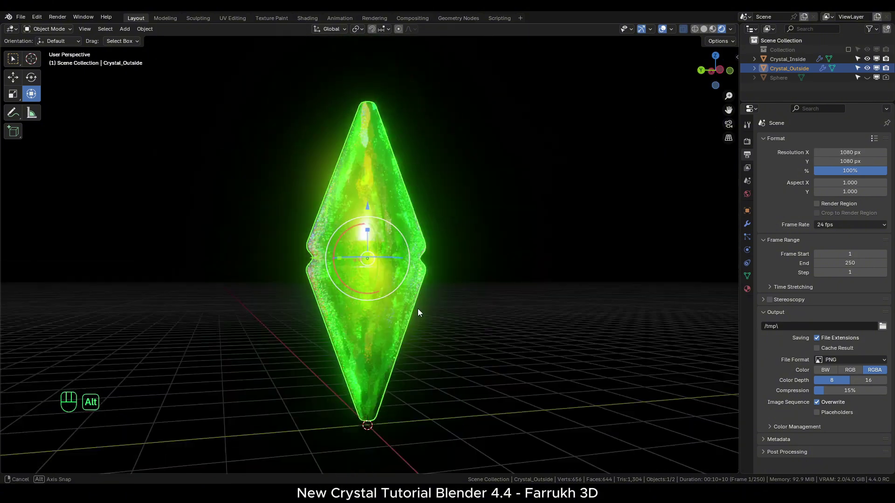
Step: Add a Sun light and enable the Turnaround Camera add-on (frames 1–250, camera Camera)
key(4)
key(4)
key(4)
click(492, 293)
drag(43, 20, 65, 141)
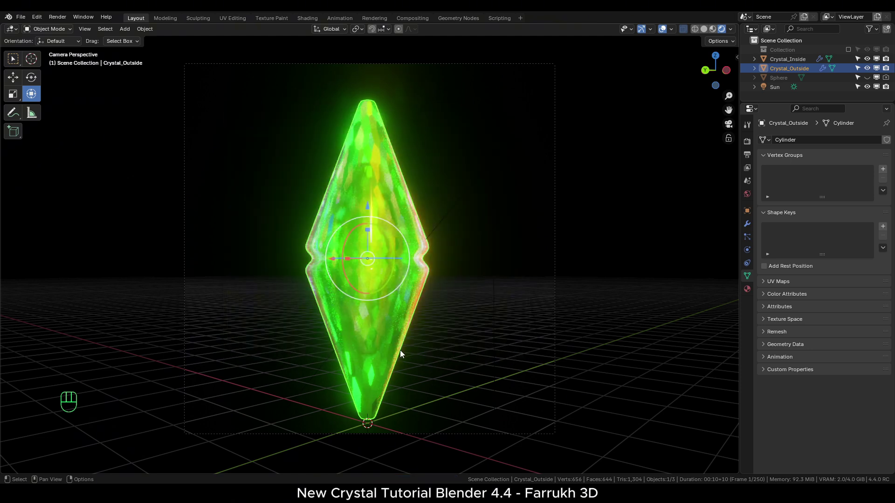
click(384, 376)
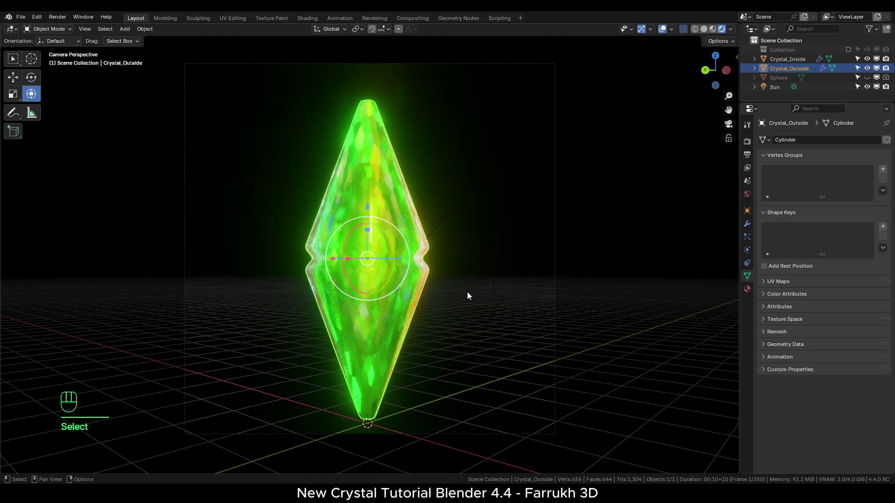
Step: Show the sidebar's Turnaround Camera panel targeting Crystal_Outside with Camera, frames 1–250
key(n)
click(623, 57)
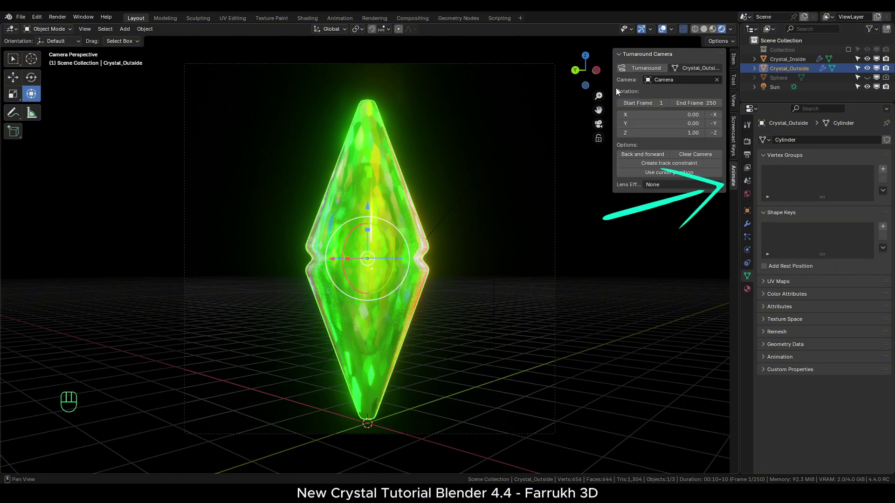
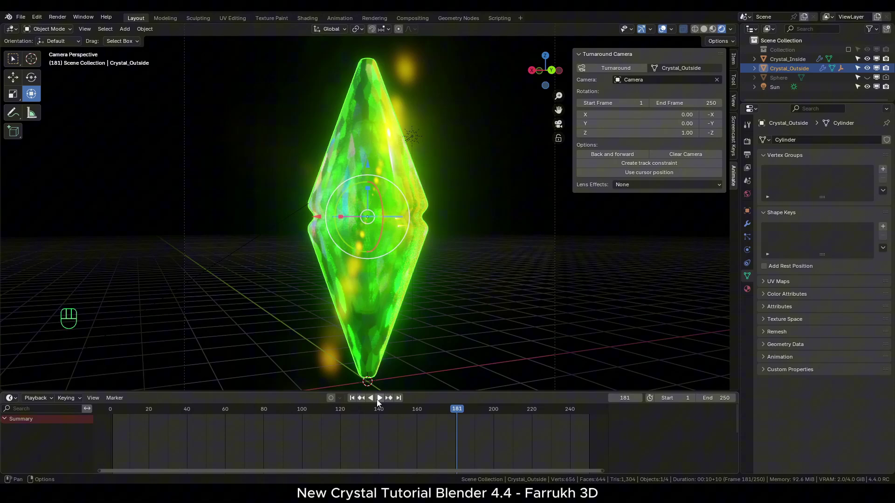
Step: Set the output file format to FFmpeg Video and choose the render folder
click(750, 145)
click(750, 159)
drag(837, 364, 843, 391)
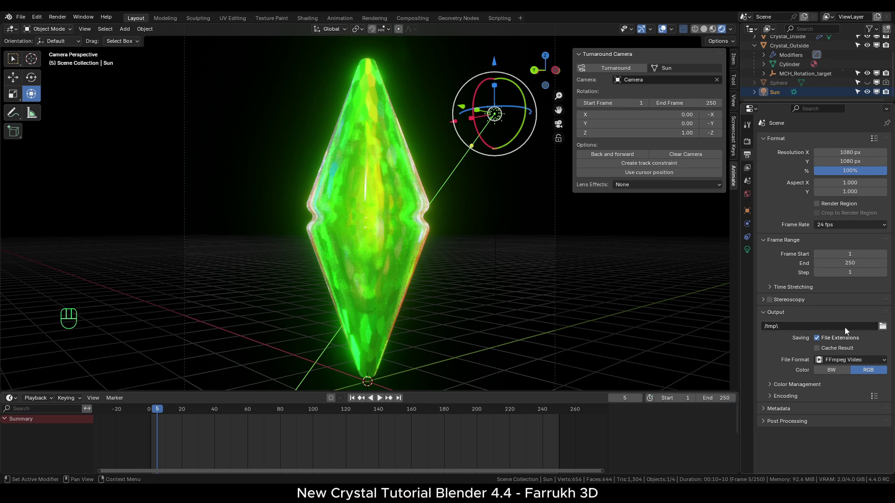
click(884, 328)
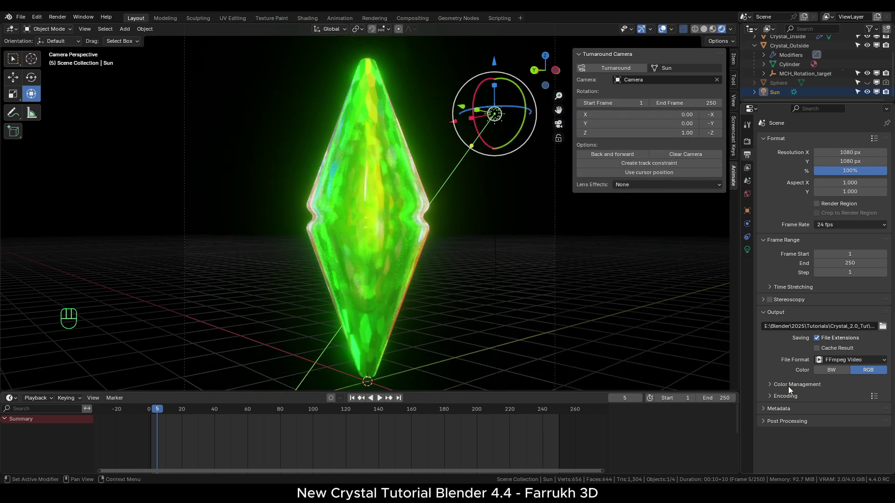
Step: Encode as MPEG-4 H.264, perceptually lossless, slowest speed, and render the animation
click(789, 401)
drag(835, 317, 839, 328)
click(824, 358)
drag(836, 379, 848, 411)
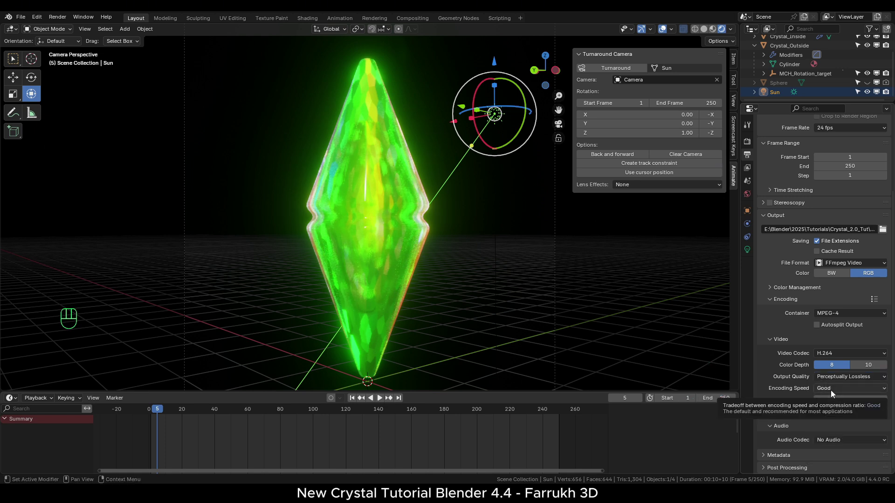
click(835, 394)
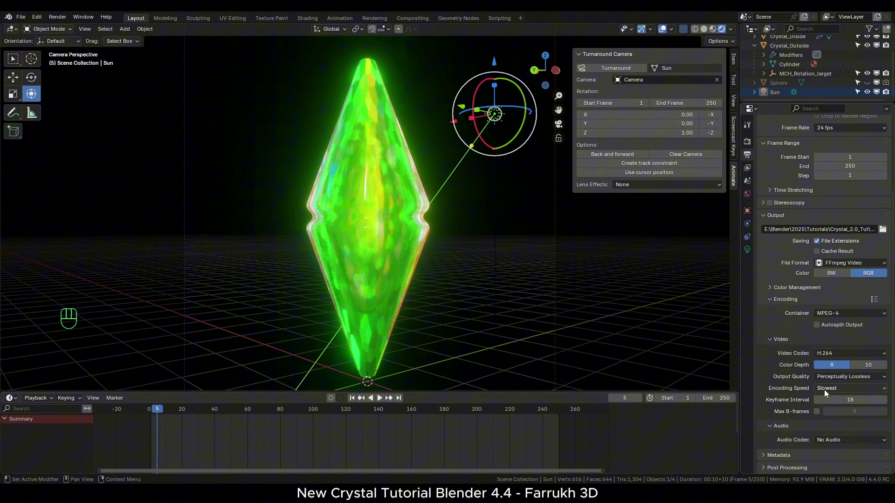
drag(65, 21, 193, 112)
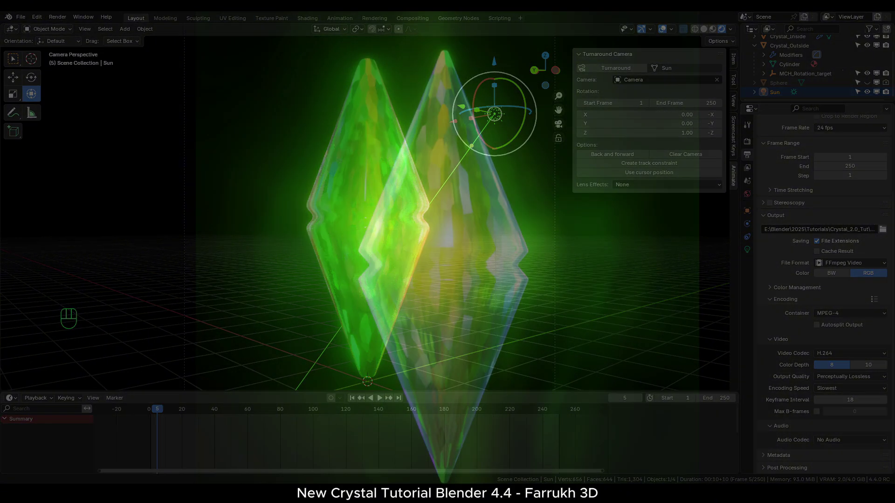